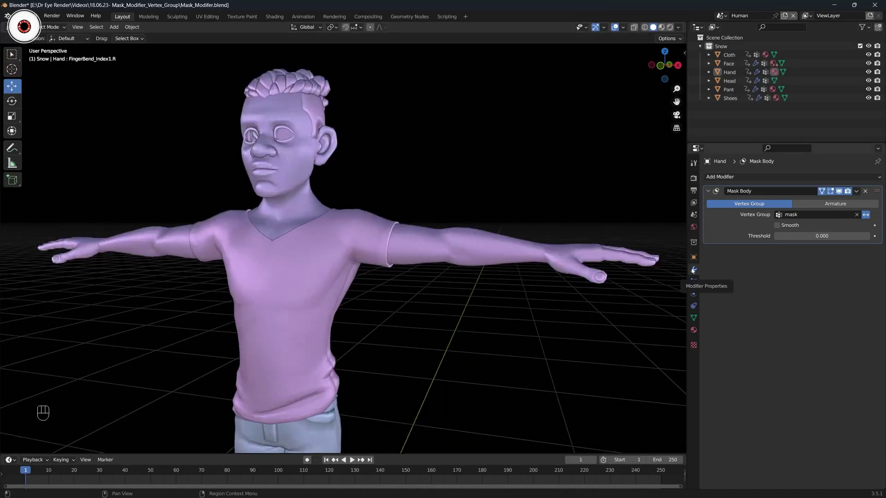
# Select the Hand body and show its object data listing the 'mask' vertex group.
pyautogui.click(729, 228)
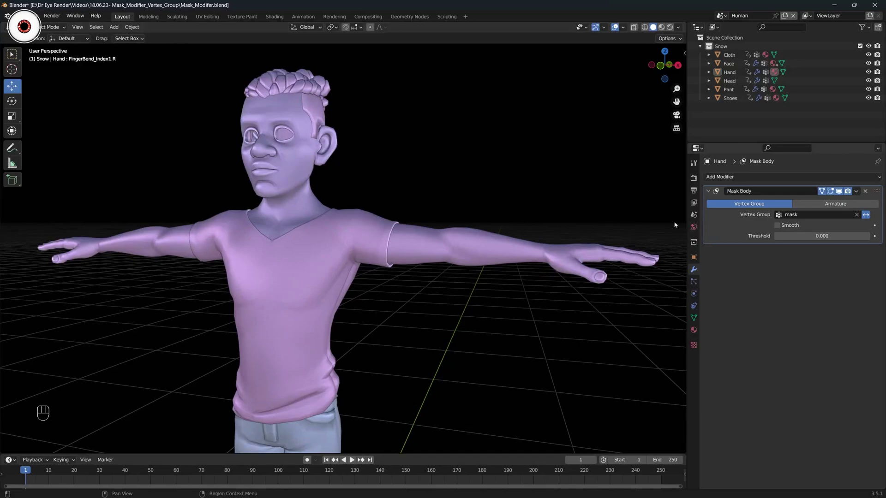
pyautogui.click(573, 201)
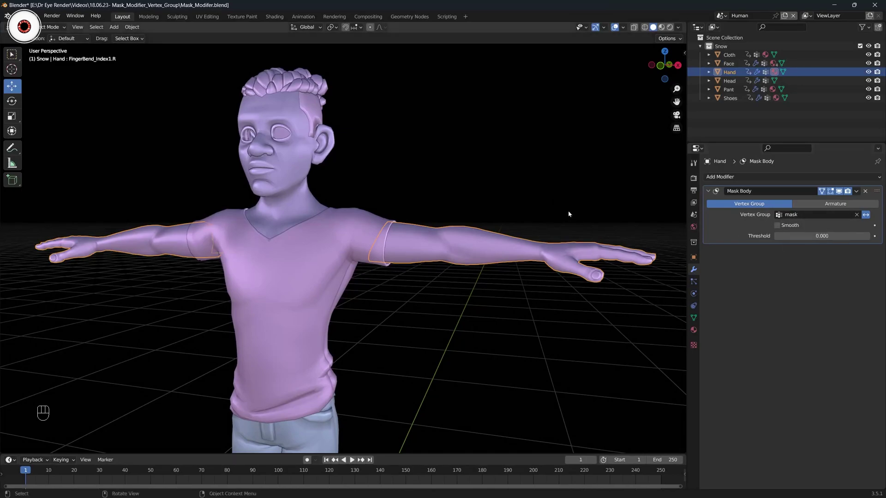
pyautogui.click(541, 189)
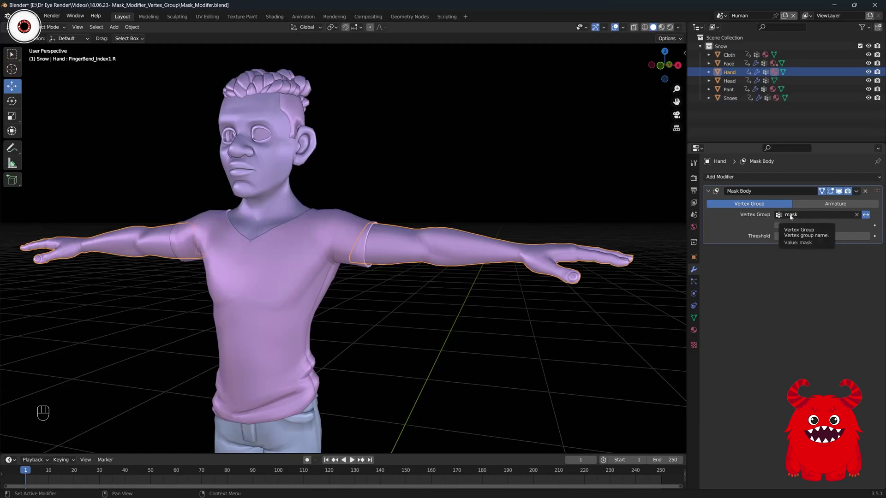
pyautogui.middleClick(543, 190)
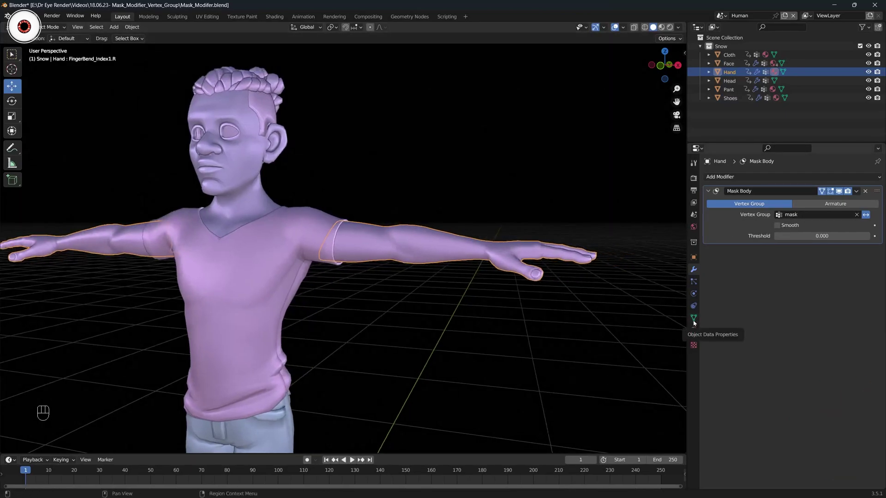
pyautogui.click(695, 320)
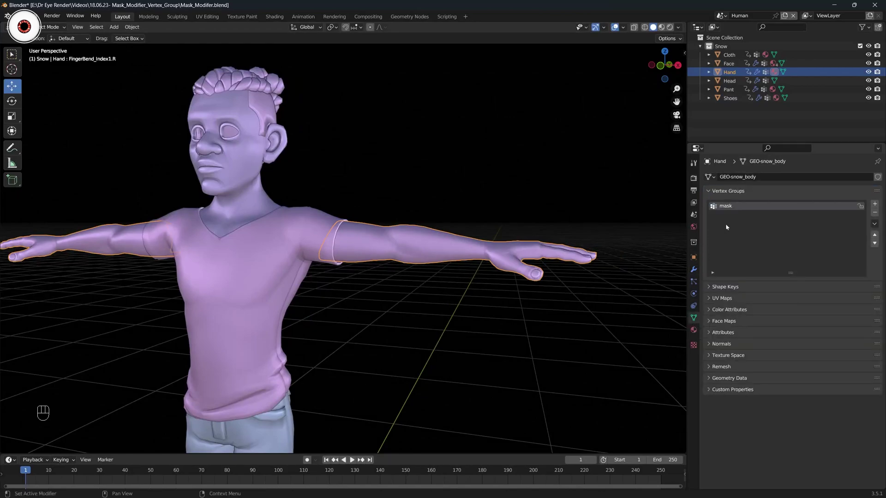
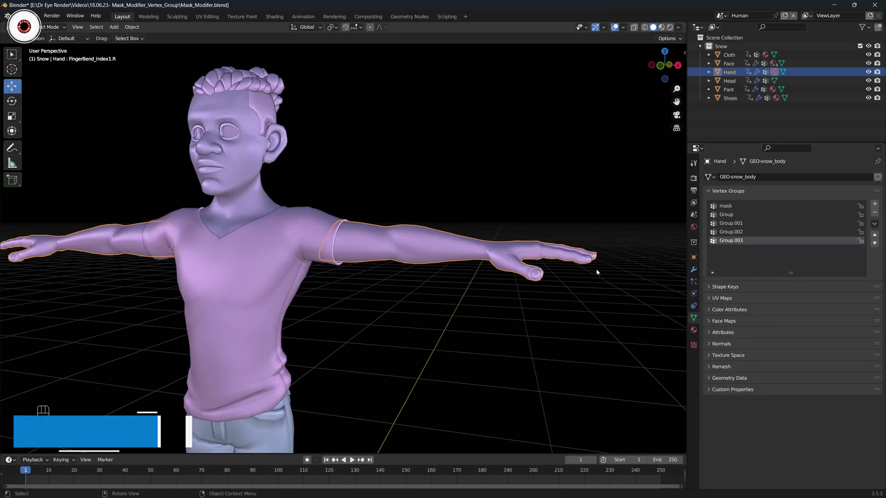
pyautogui.click(496, 196)
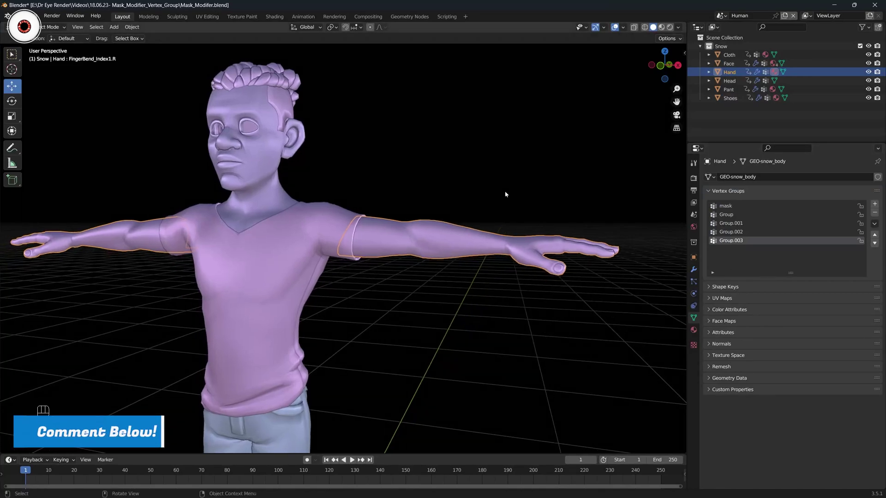
pyautogui.click(540, 188)
pyautogui.click(545, 189)
pyautogui.click(536, 194)
pyautogui.middleClick(533, 199)
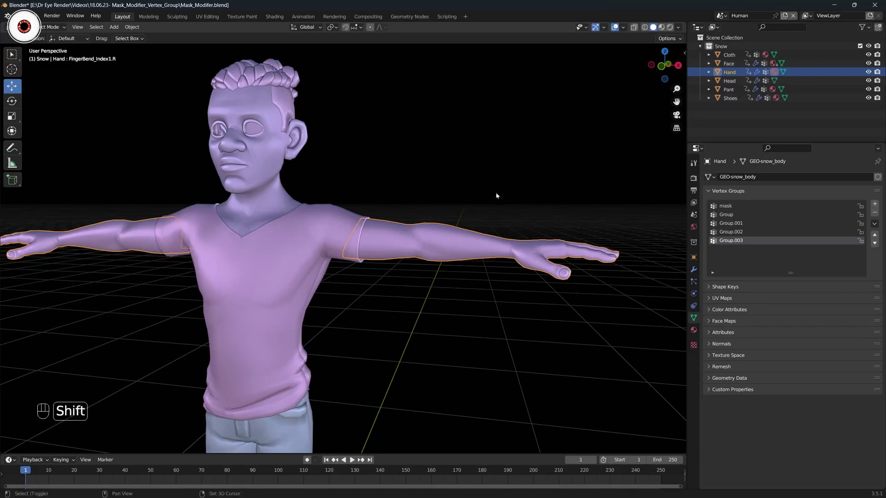
pyautogui.middleClick(510, 192)
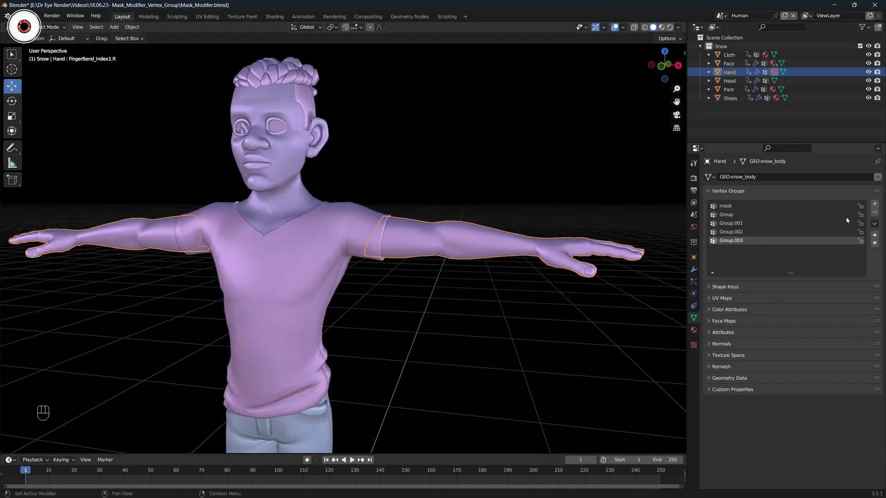
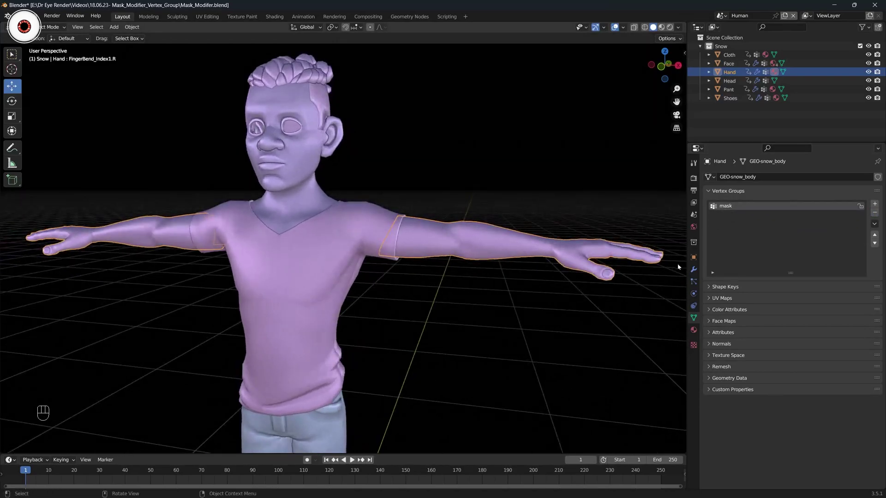
# Select the Hand body and bring up its Mask Body modifier with the Cloth shirt hidden.
pyautogui.click(697, 269)
pyautogui.click(480, 190)
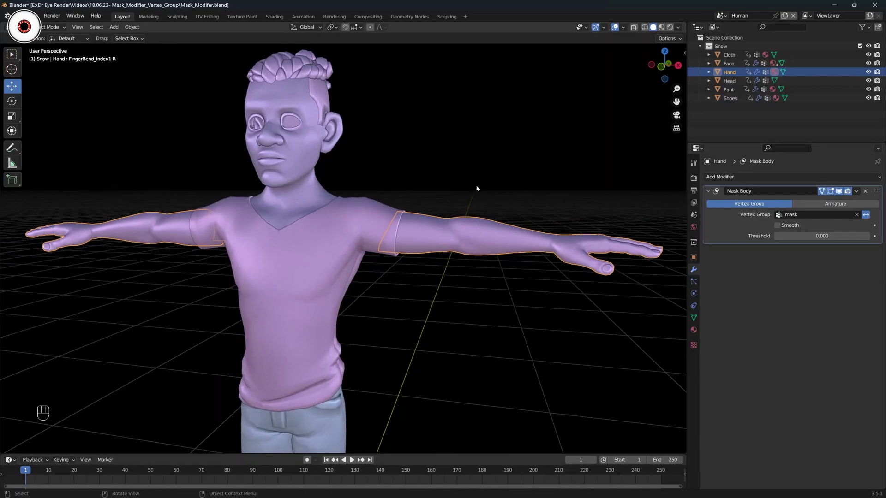
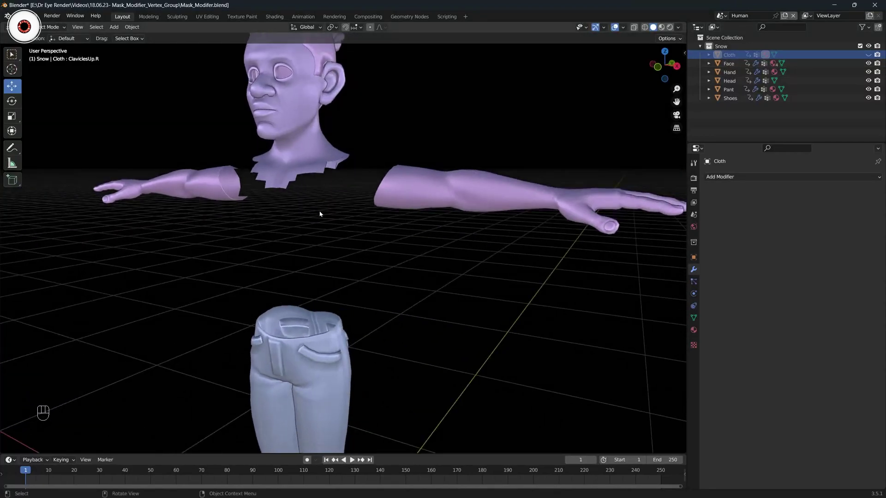
pyautogui.middleClick(336, 211)
pyautogui.click(364, 199)
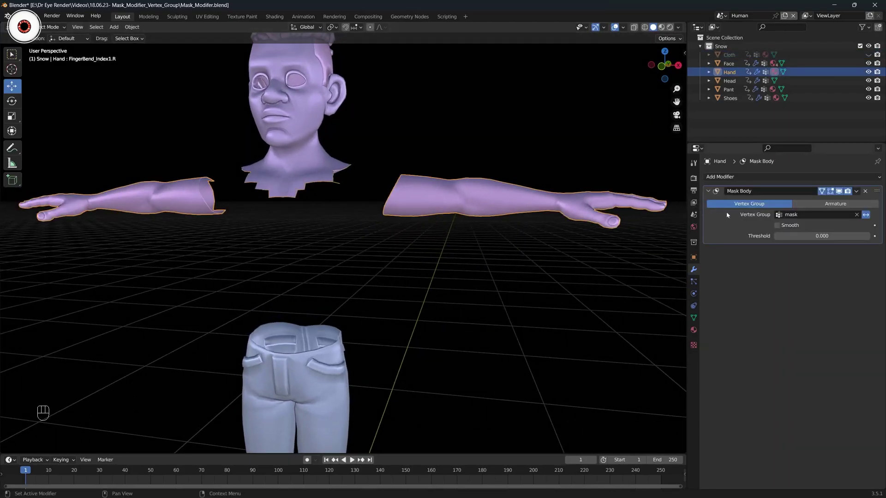
pyautogui.click(447, 154)
pyautogui.moveTo(420, 163); pyautogui.dragTo(411, 167)
pyautogui.moveTo(421, 167); pyautogui.dragTo(439, 166)
pyautogui.click(459, 164)
pyautogui.click(579, 170)
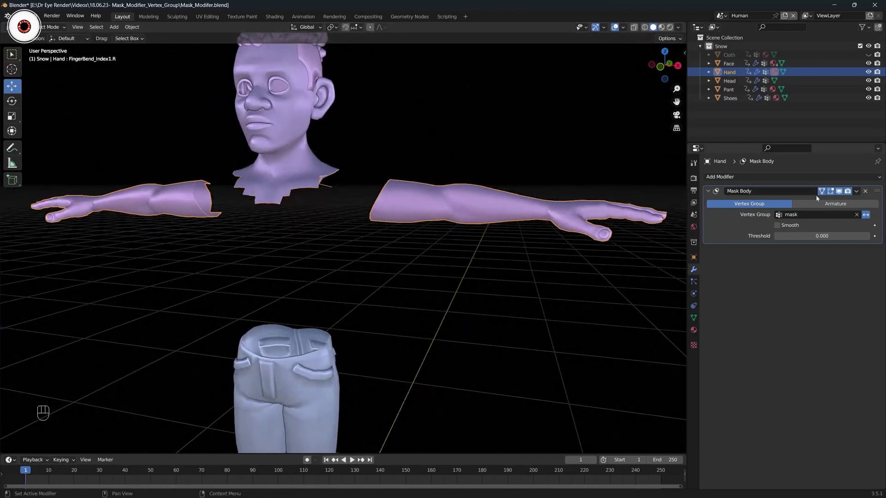
# Toggle the Mask Body modifier off to reveal the torso, then back on to hide it.
pyautogui.click(841, 194)
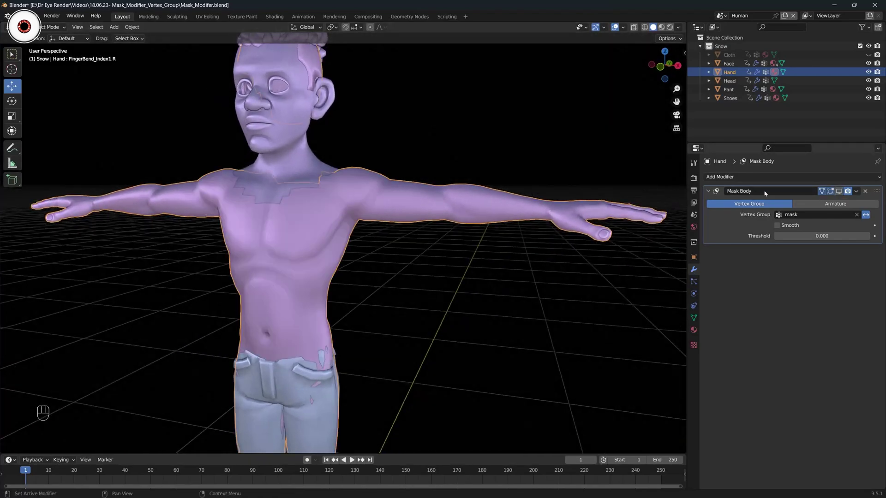
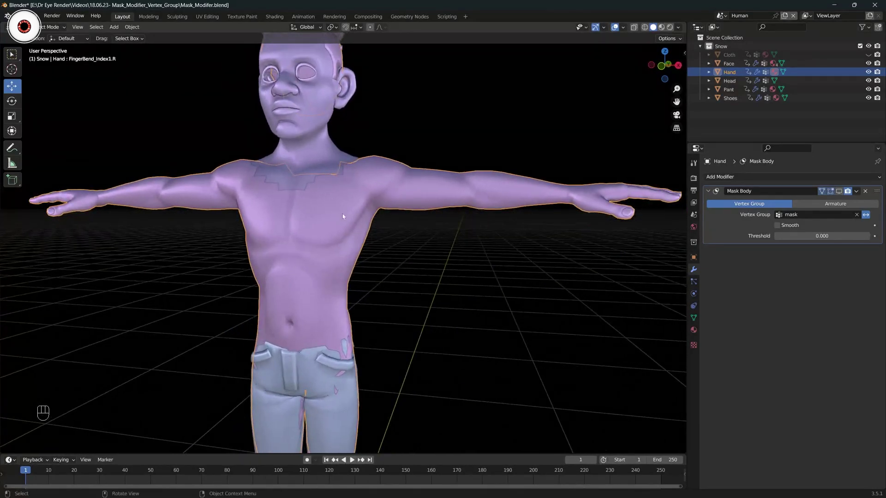
pyautogui.click(844, 194)
pyautogui.middleClick(415, 143)
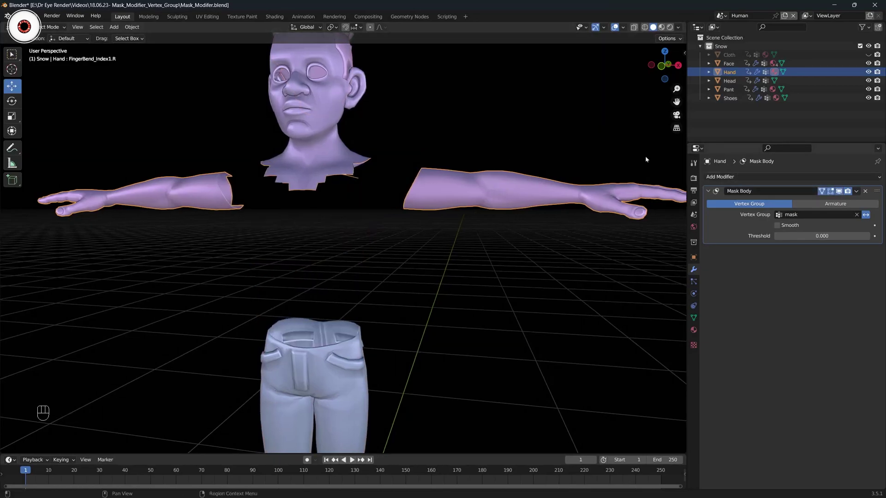
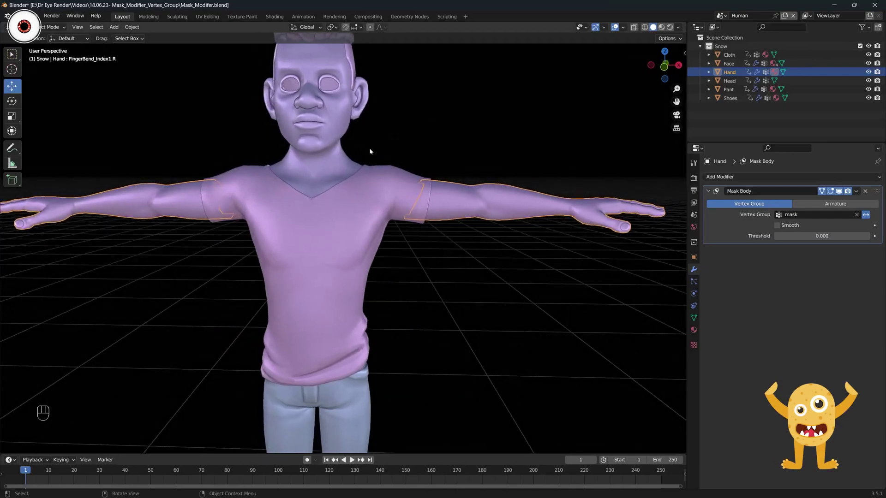
pyautogui.click(381, 133)
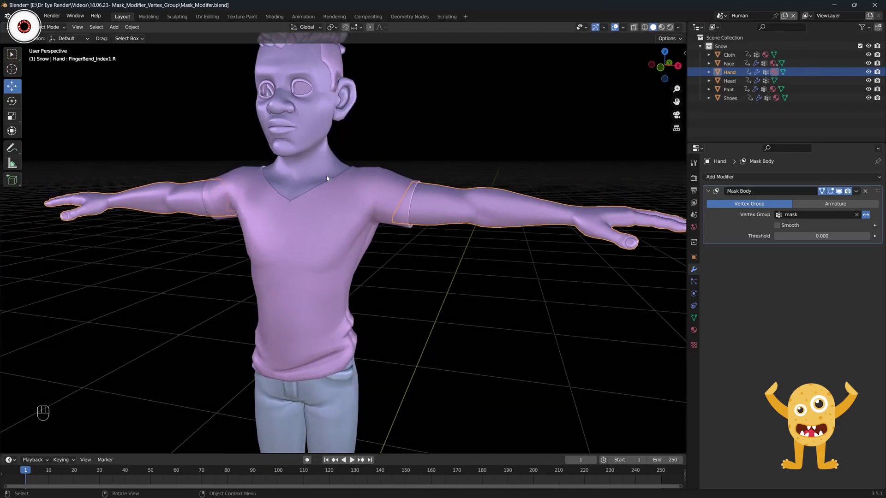
# Select the Face object and view the character straight from the front (numpad 1).
pyautogui.click(347, 156)
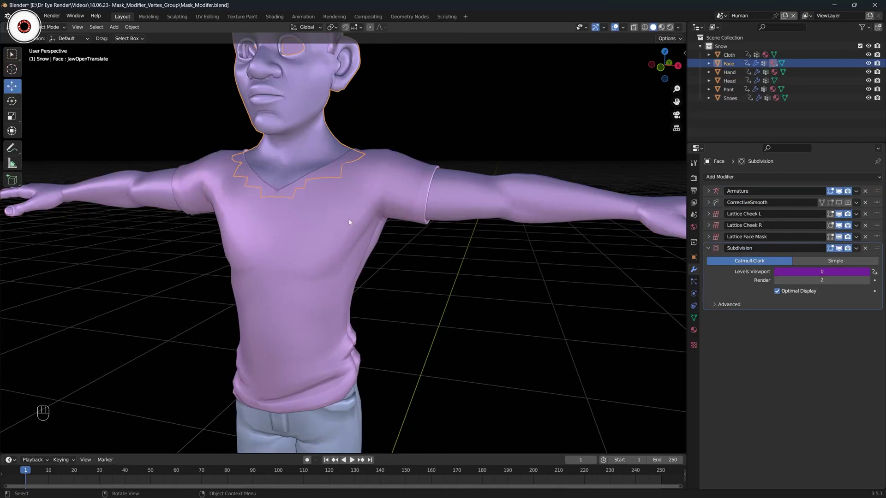
pyautogui.press('KP_1')
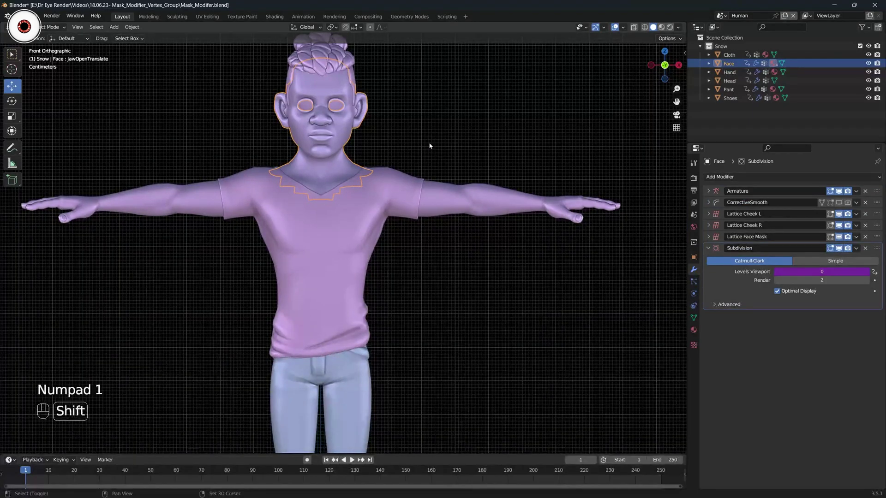
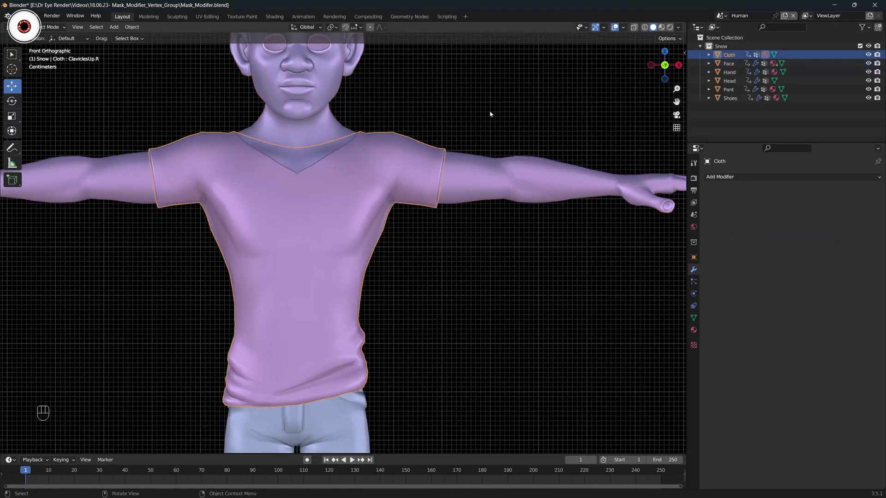
pyautogui.middleClick(450, 130)
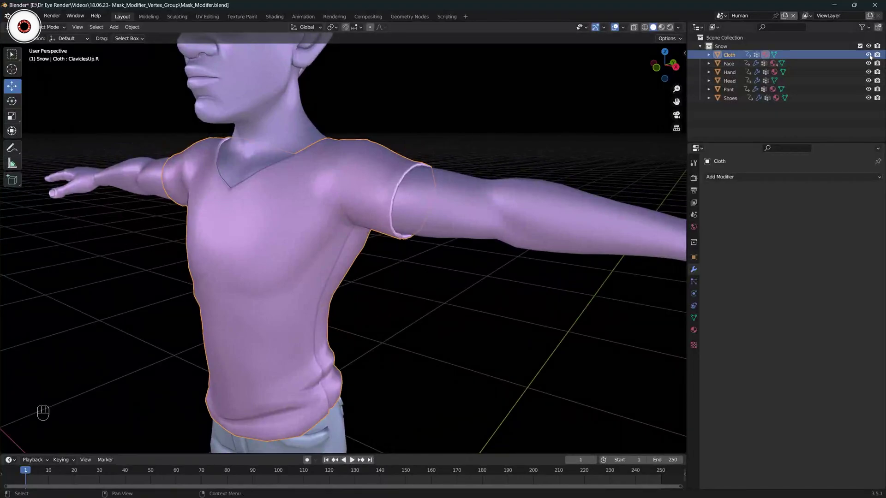
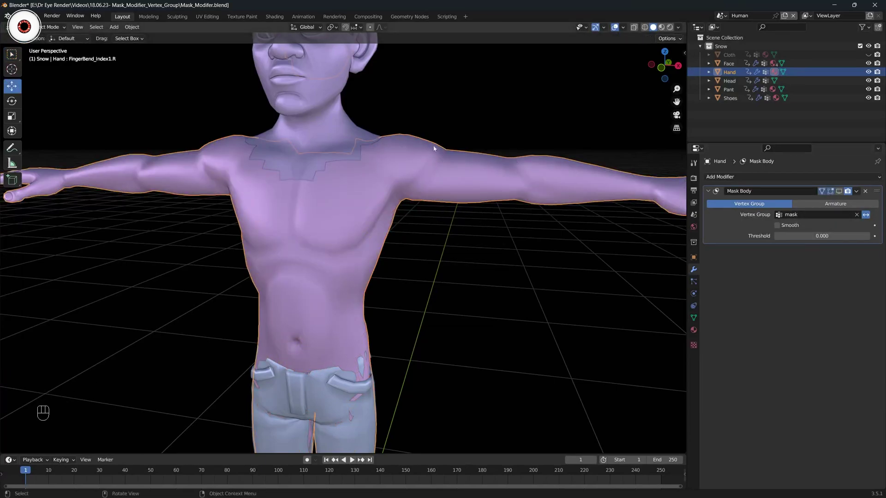
# Re-enable the Mask Body modifier so the torso stays hidden under the Cloth shirt.
pyautogui.click(840, 196)
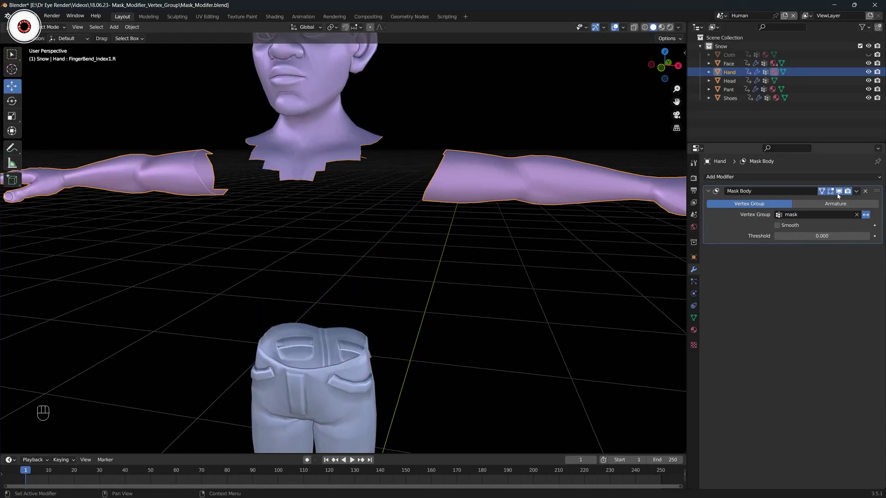
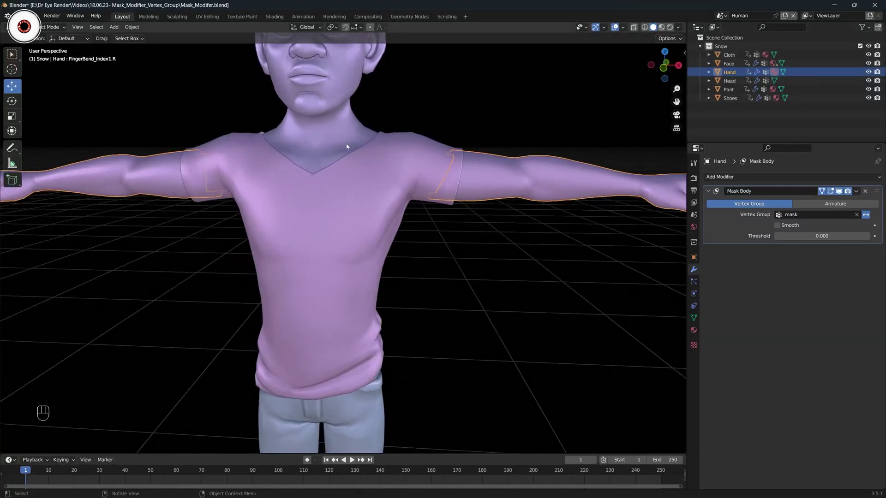
pyautogui.middleClick(350, 146)
pyautogui.click(347, 146)
pyautogui.click(349, 151)
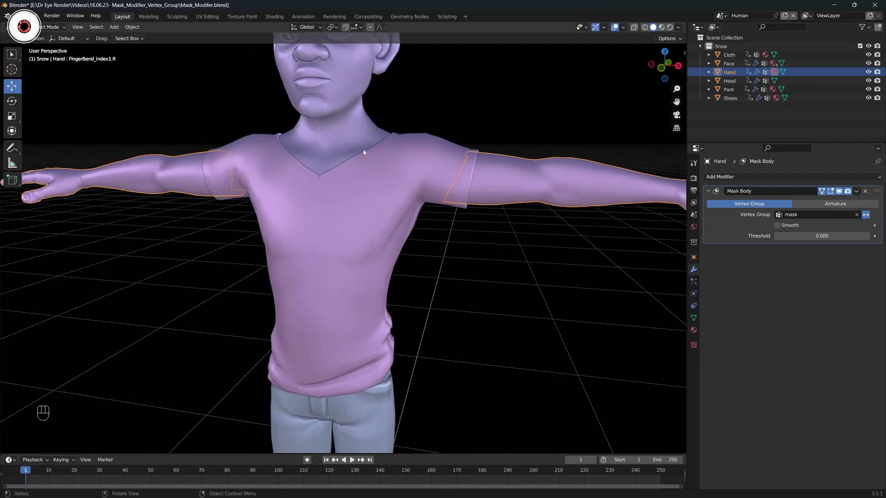
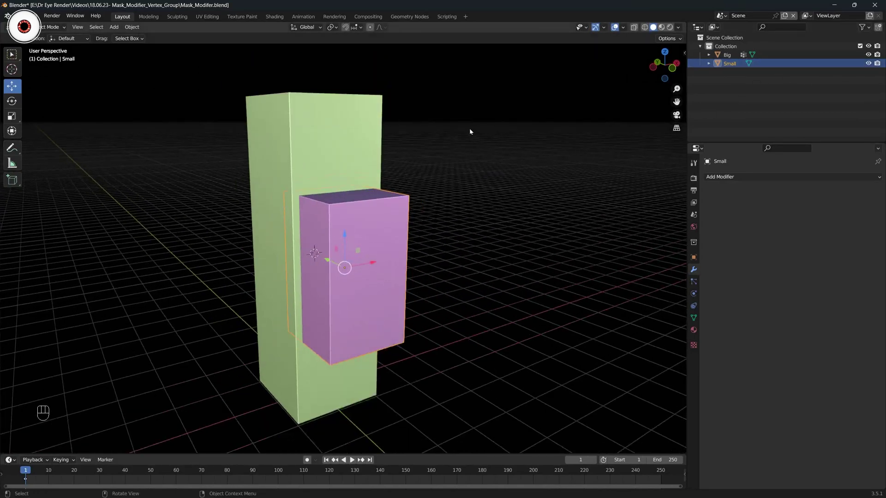
# Switch the viewport to MatCap lighting and add a new Cylinder (Shift+A) beside Big and Small.
pyautogui.click(473, 133)
pyautogui.click(518, 279)
pyautogui.moveTo(553, 205); pyautogui.dragTo(519, 153)
pyautogui.click(516, 150)
pyautogui.middleClick(516, 150)
pyautogui.moveTo(491, 162); pyautogui.dragTo(457, 184)
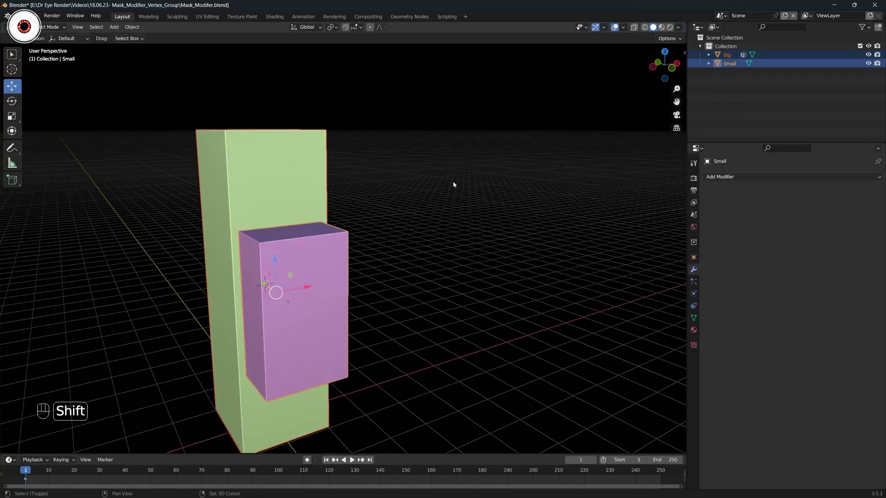
pyautogui.press('shift+a')
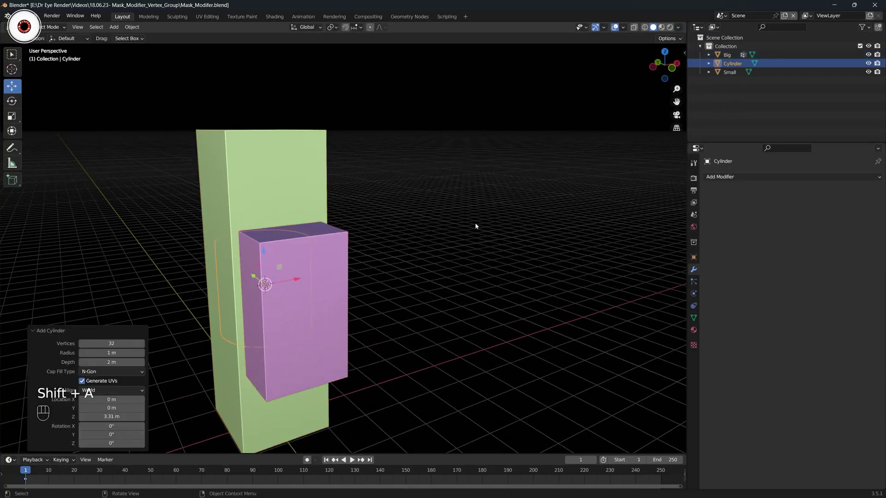
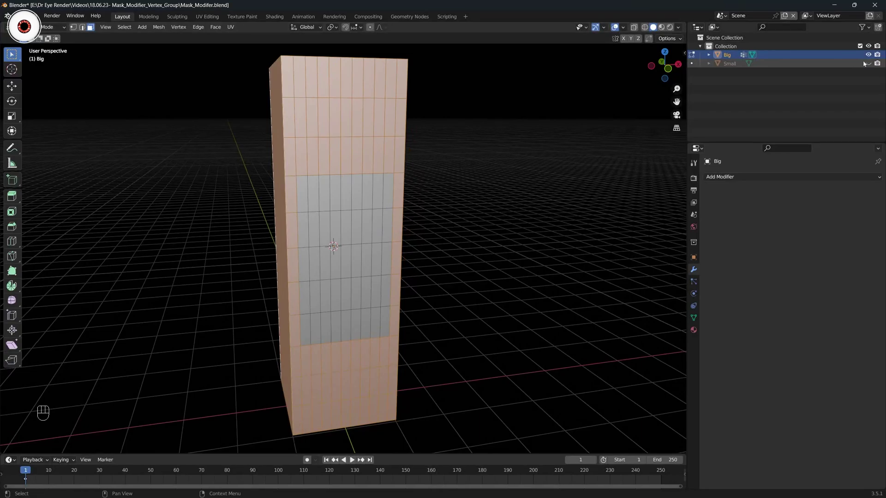
# Toggle the Small box's visibility in the Outliner, leaving it hidden.
pyautogui.click(872, 66)
pyautogui.click(872, 65)
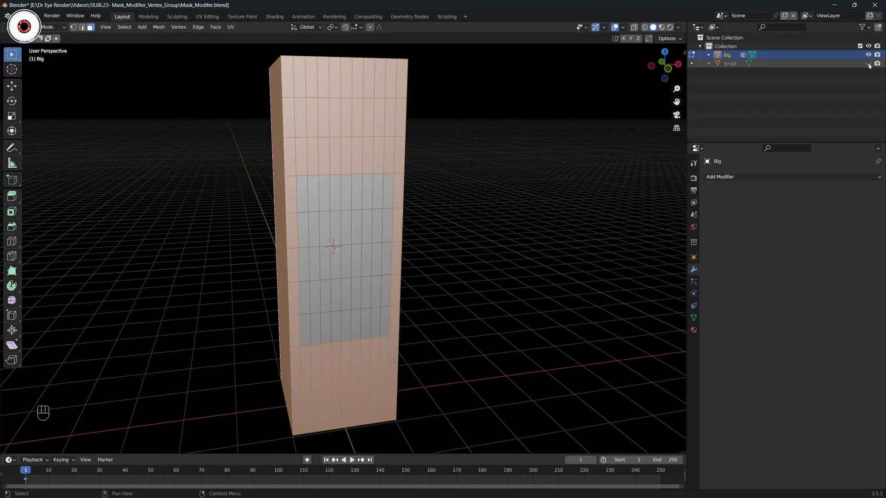
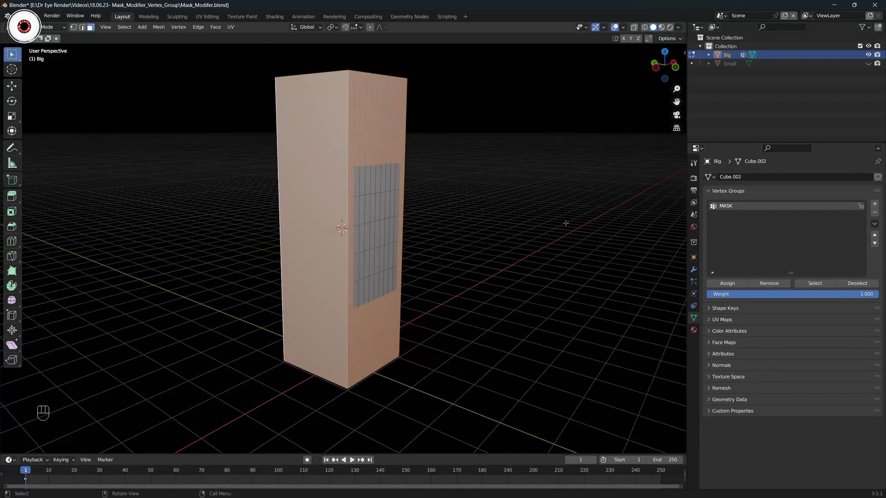
# Return Big to Object Mode with its MASK vertex group in place.
pyautogui.press('ctrl+Tab')
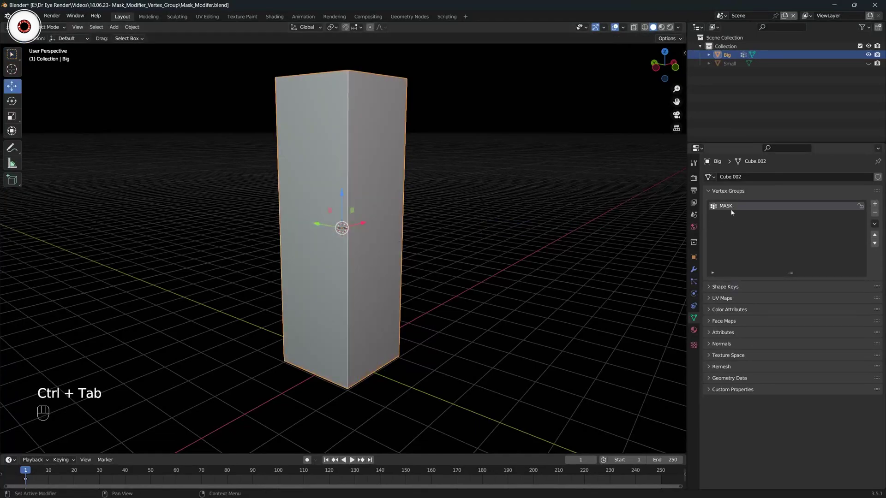
pyautogui.click(593, 193)
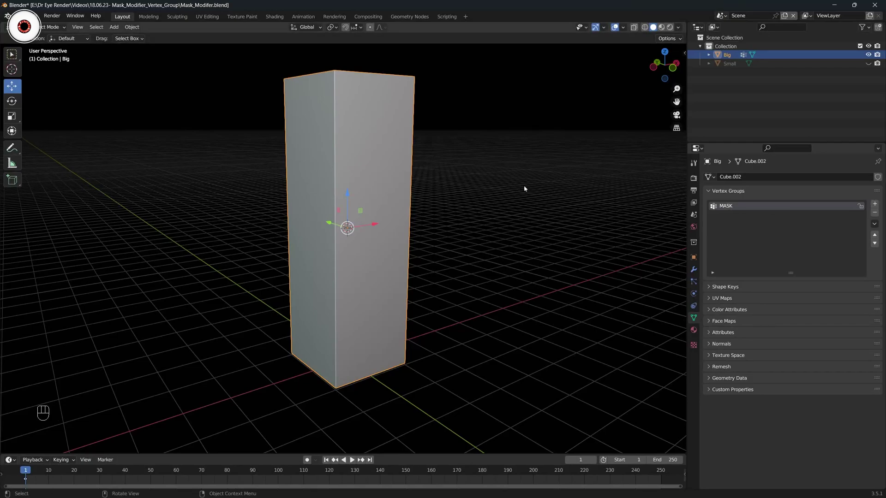
pyautogui.moveTo(530, 183); pyautogui.dragTo(513, 189)
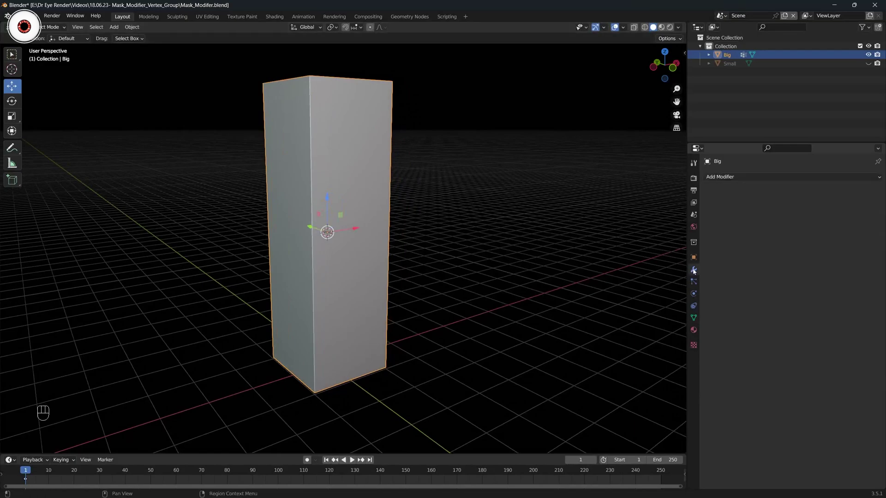
# Add a Mask modifier (Generate > Mask) to Big, no vertex group chosen yet.
pyautogui.moveTo(744, 178); pyautogui.dragTo(717, 271)
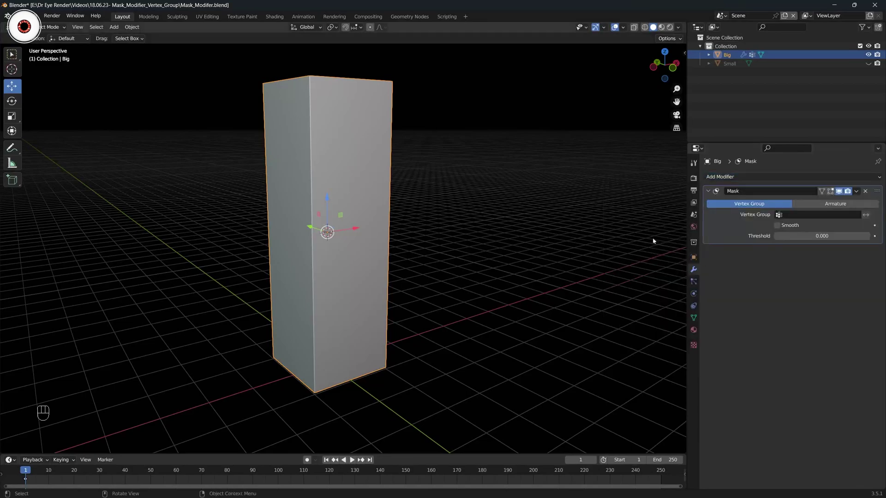
pyautogui.moveTo(518, 180); pyautogui.dragTo(490, 183)
pyautogui.moveTo(485, 180); pyautogui.dragTo(454, 197)
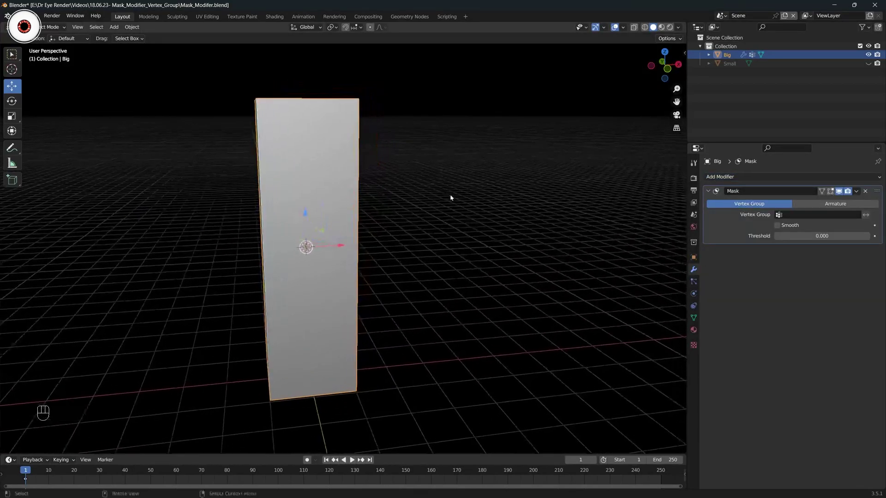
pyautogui.middleClick(454, 195)
pyautogui.moveTo(469, 194); pyautogui.dragTo(496, 194)
# View the block straight from the front and pan to frame it.
pyautogui.click(496, 189)
pyautogui.click(470, 172)
pyautogui.click(423, 204)
pyautogui.press('KP_1')
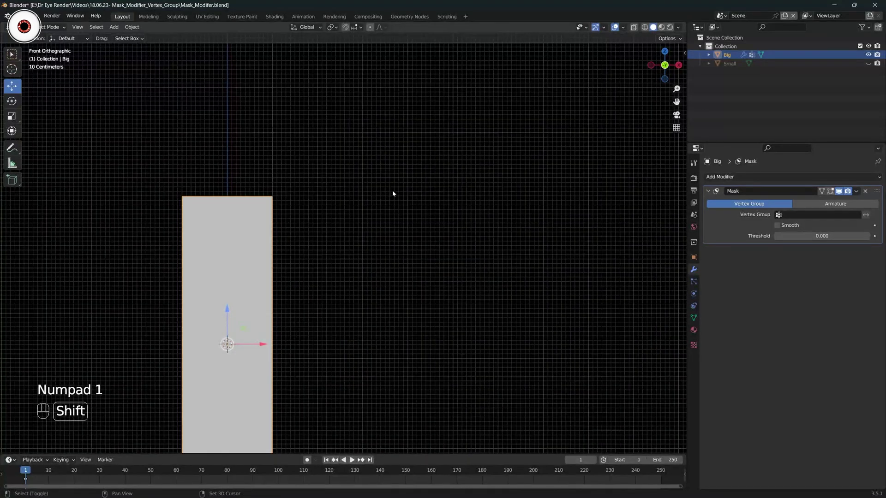
pyautogui.moveTo(388, 191); pyautogui.dragTo(322, 230)
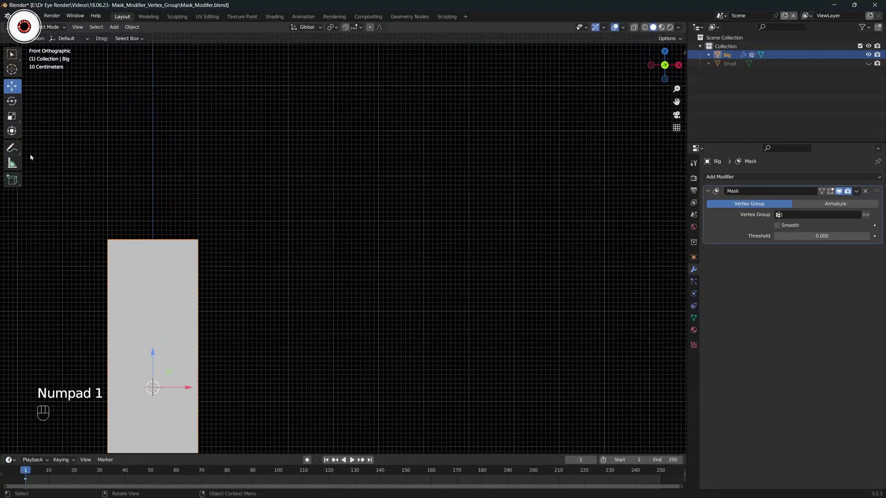
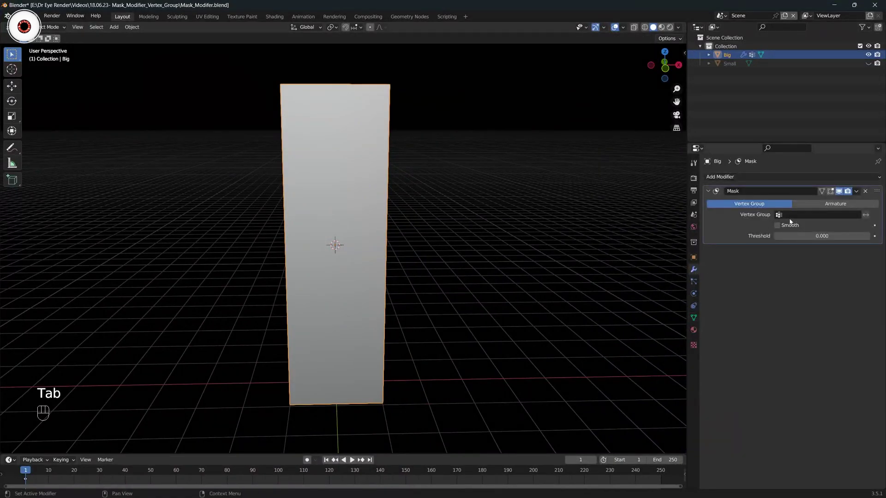
# Check in Big's object data that its vertex group is named MASK.
pyautogui.click(801, 217)
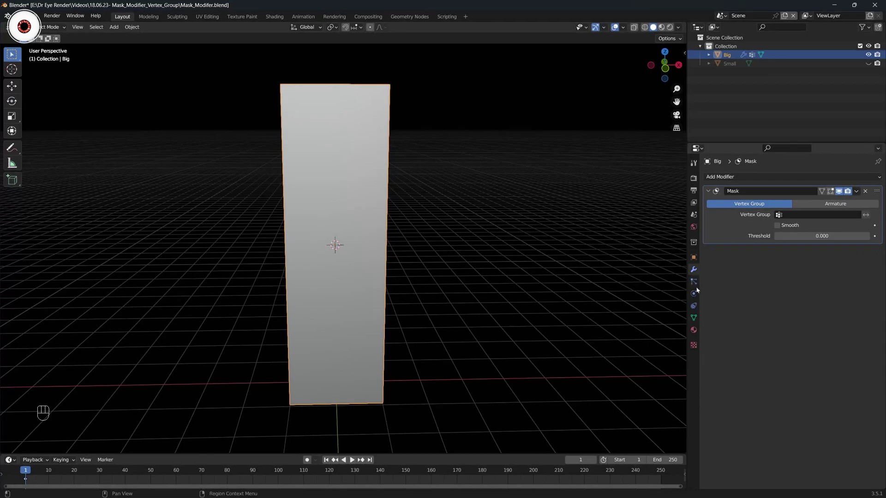
pyautogui.click(696, 321)
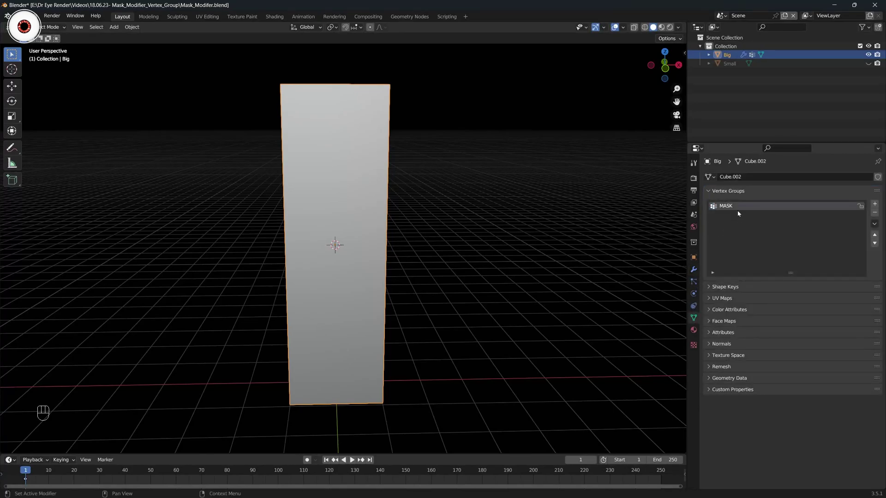
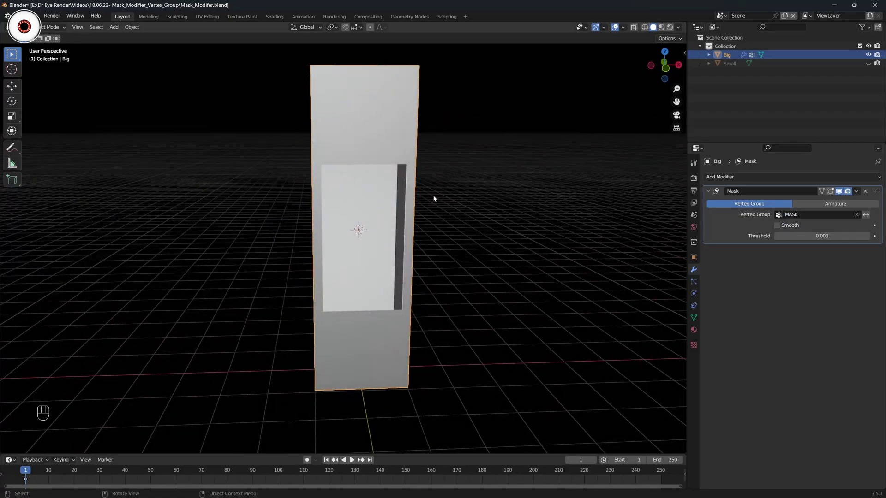
# Unhide the Small box in the Outliner so it shows in front of the holed Big block.
pyautogui.moveTo(463, 200); pyautogui.dragTo(497, 201)
pyautogui.click(505, 194)
pyautogui.moveTo(489, 195); pyautogui.dragTo(469, 194)
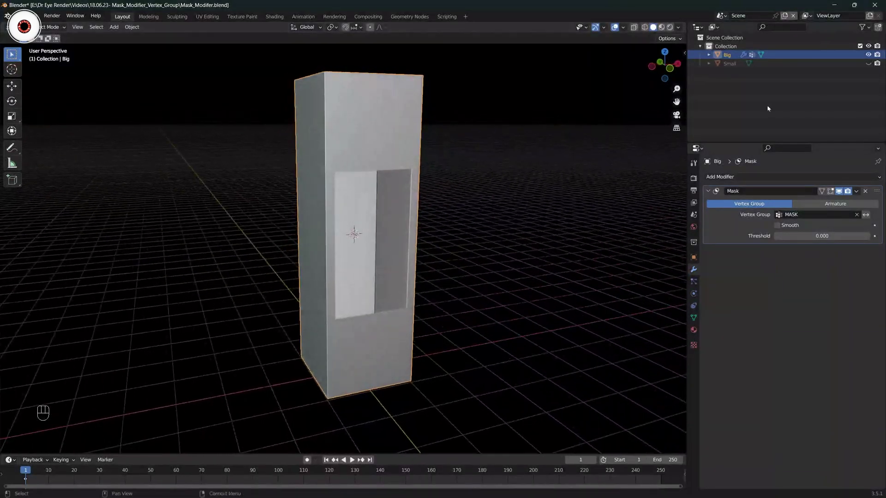
pyautogui.click(871, 63)
pyautogui.moveTo(680, 33); pyautogui.dragTo(500, 136)
pyautogui.click(488, 113)
pyautogui.click(512, 116)
pyautogui.middleClick(460, 171)
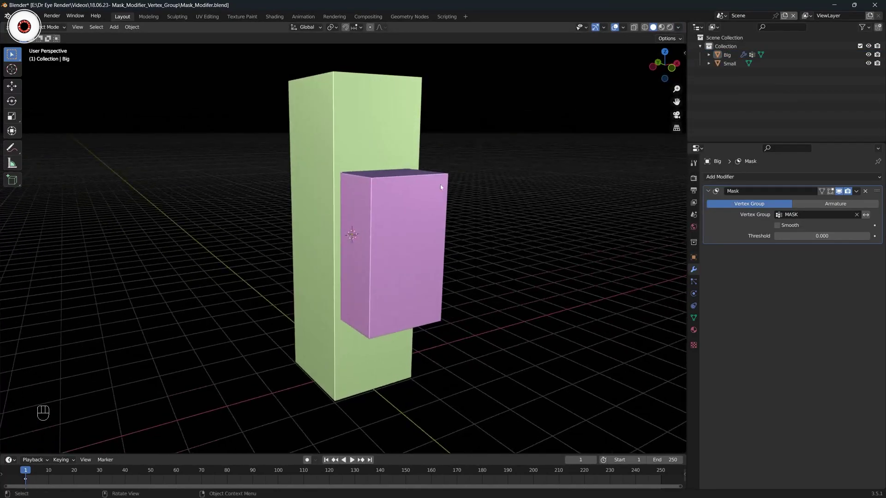
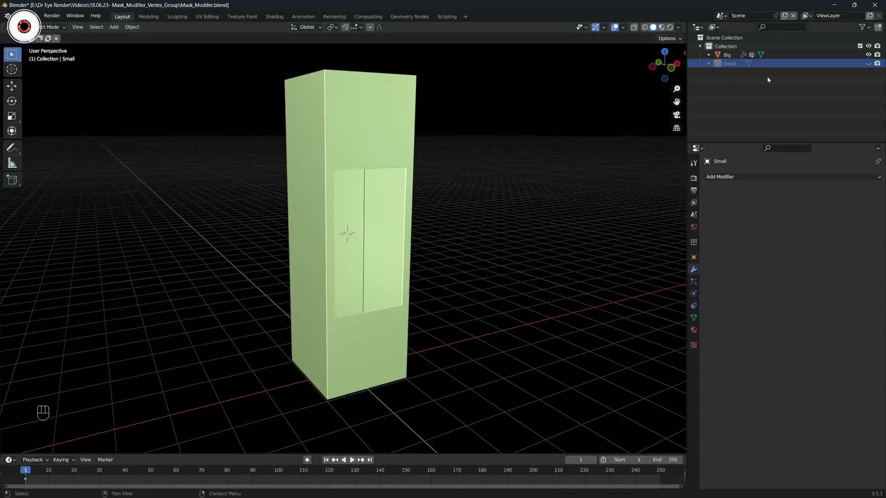
pyautogui.click(871, 65)
pyautogui.middleClick(513, 121)
pyautogui.middleClick(495, 125)
pyautogui.moveTo(461, 130); pyautogui.dragTo(434, 130)
pyautogui.middleClick(433, 130)
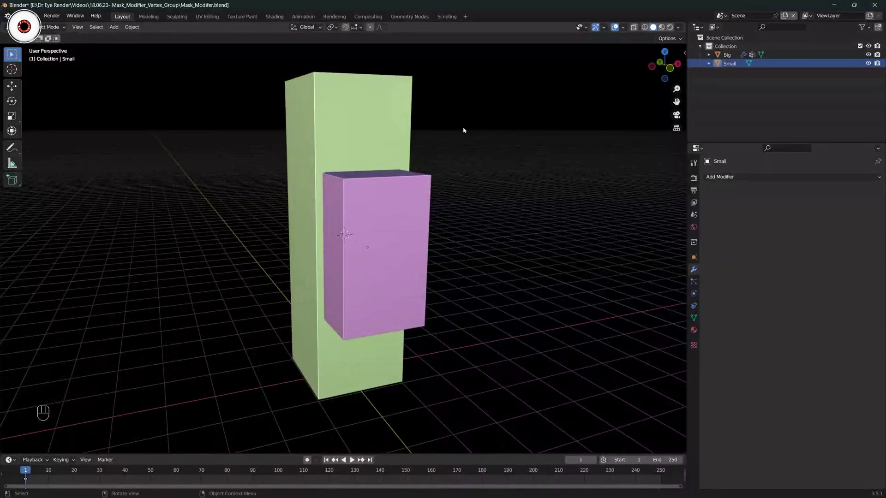
pyautogui.middleClick(466, 131)
pyautogui.middleClick(462, 132)
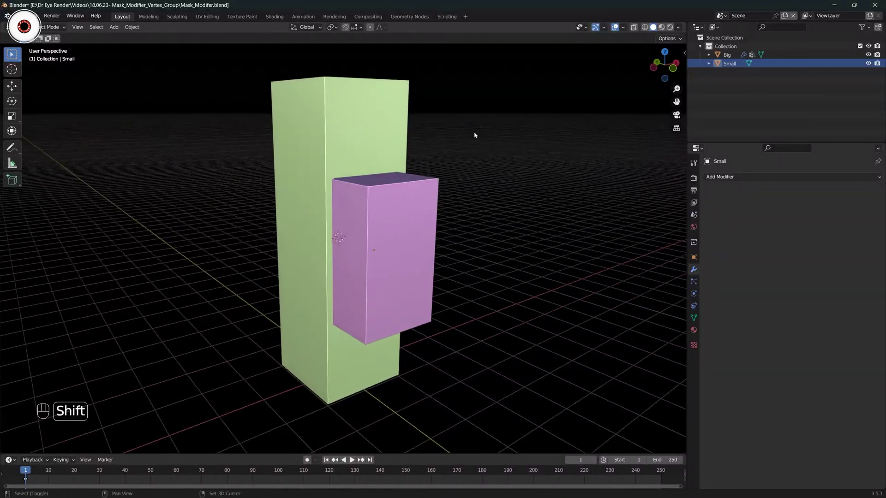
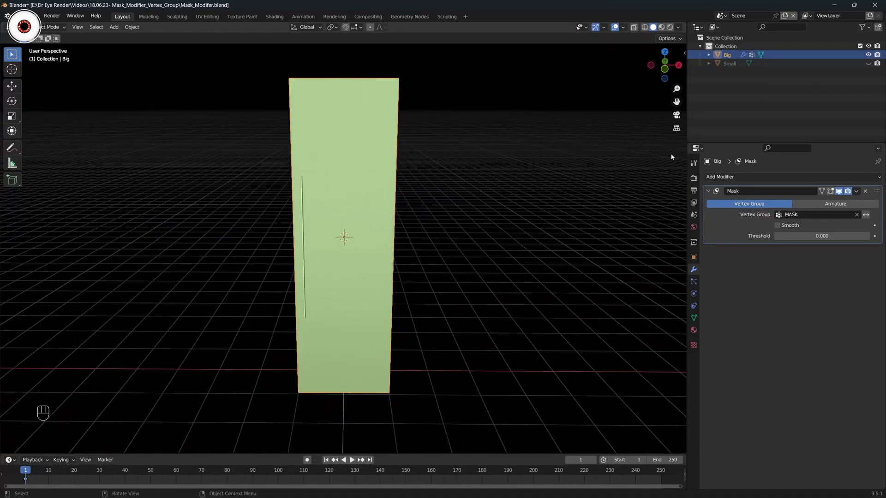
# Orbit the view around the Big block to face its front panel.
pyautogui.moveTo(524, 162); pyautogui.dragTo(562, 160)
pyautogui.middleClick(538, 171)
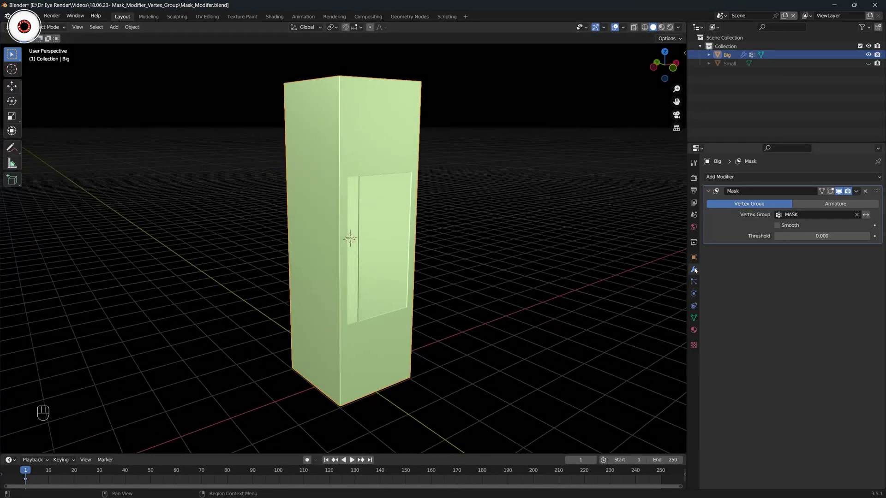
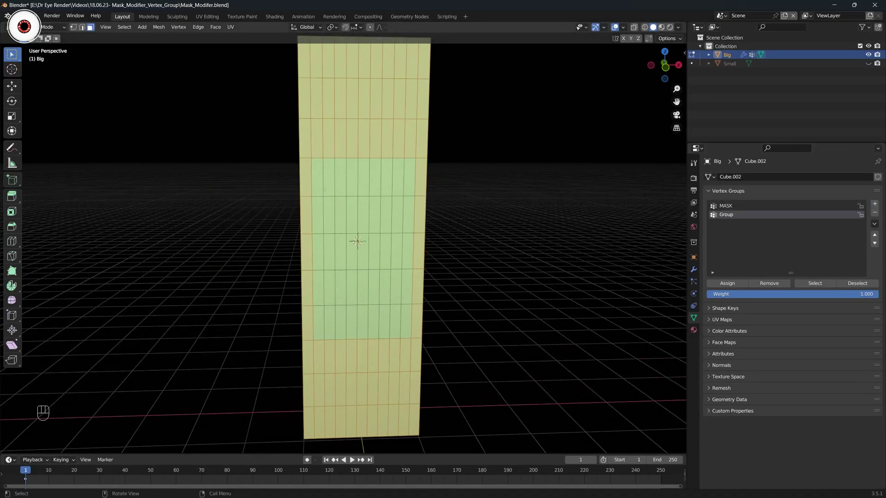
# Clear the selection and circle-select the middle faces on the box's front.
pyautogui.press('a')
pyautogui.press('alt+a')
pyautogui.press('c')
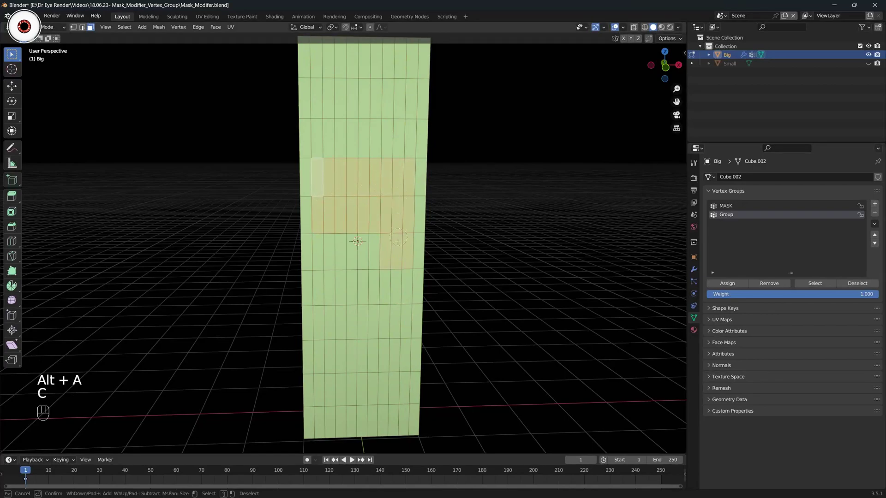
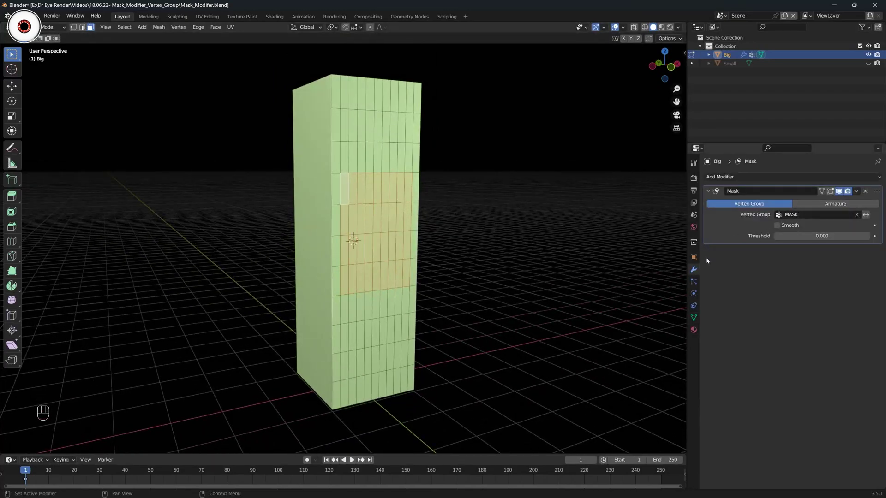
# Check the Mask modifier uses the MASK group, then undo back to the inverted face selection.
pyautogui.click(699, 320)
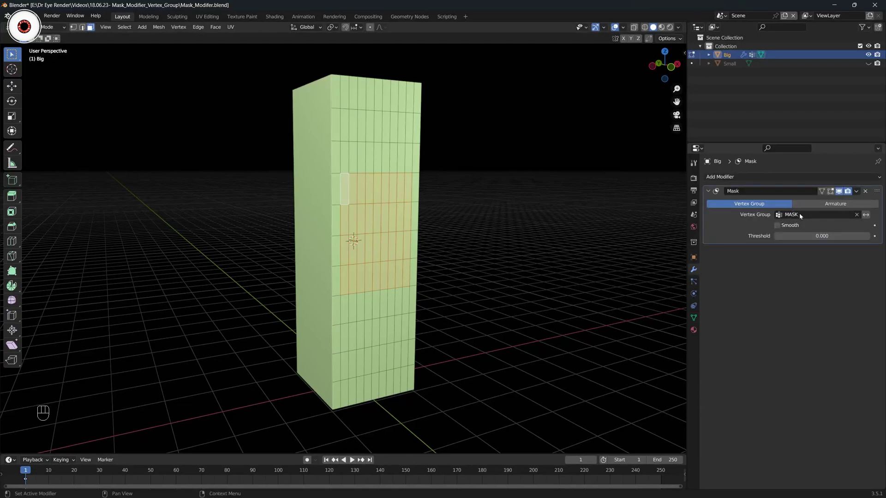
pyautogui.press('ctrl+z')
pyautogui.press('ctrl+z')
pyautogui.press('ctrl+z')
pyautogui.press('ctrl+z')
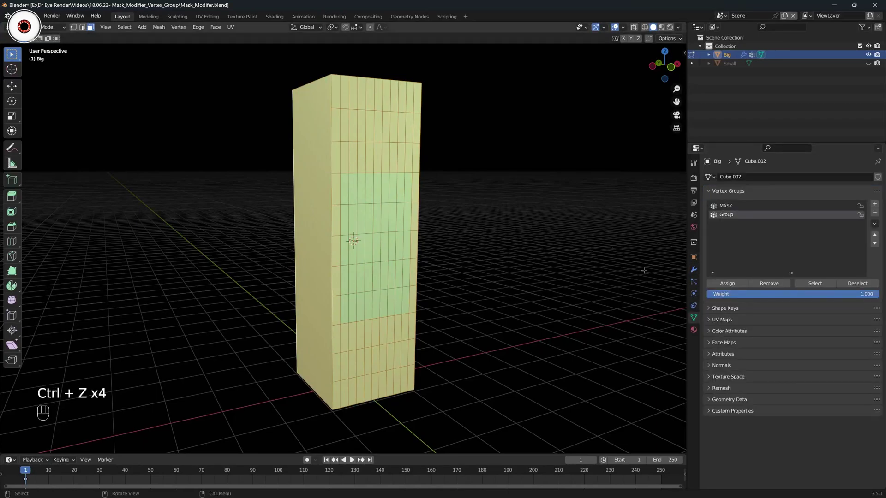
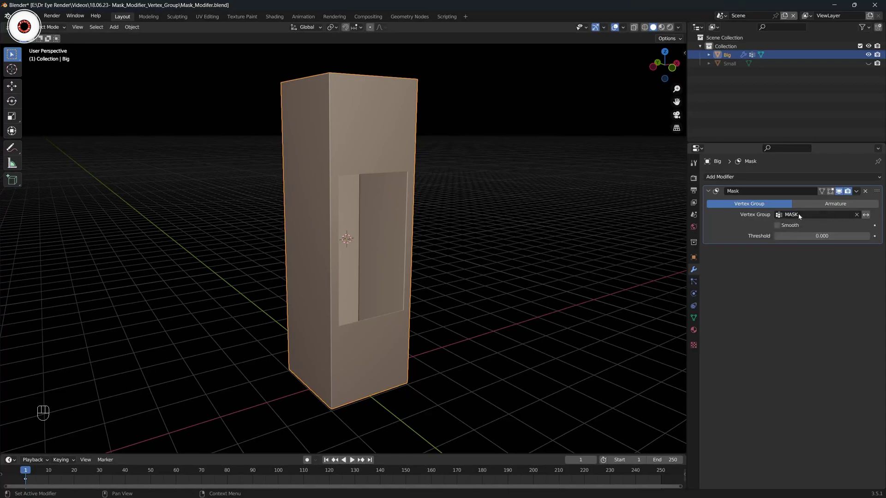
# Invert Big's Mask modifier on the MASK group so only the middle panel remains.
pyautogui.click(696, 316)
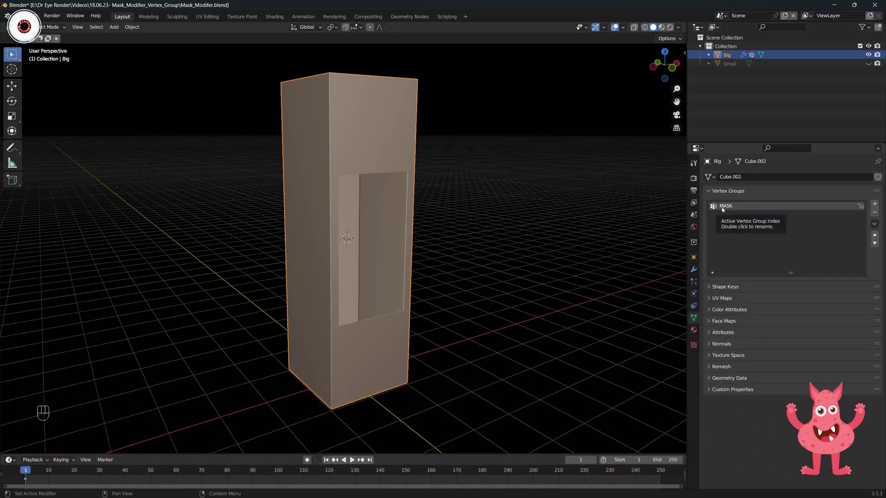
pyautogui.click(696, 272)
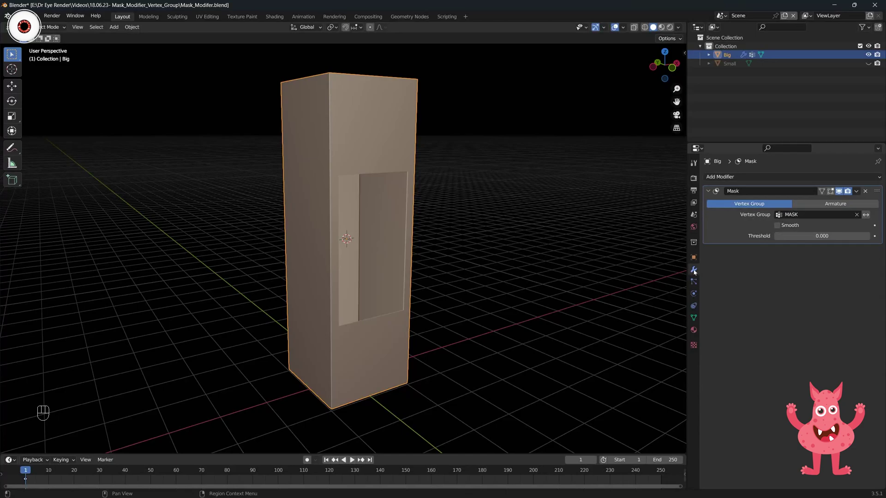
pyautogui.click(547, 191)
pyautogui.middleClick(547, 190)
pyautogui.click(871, 217)
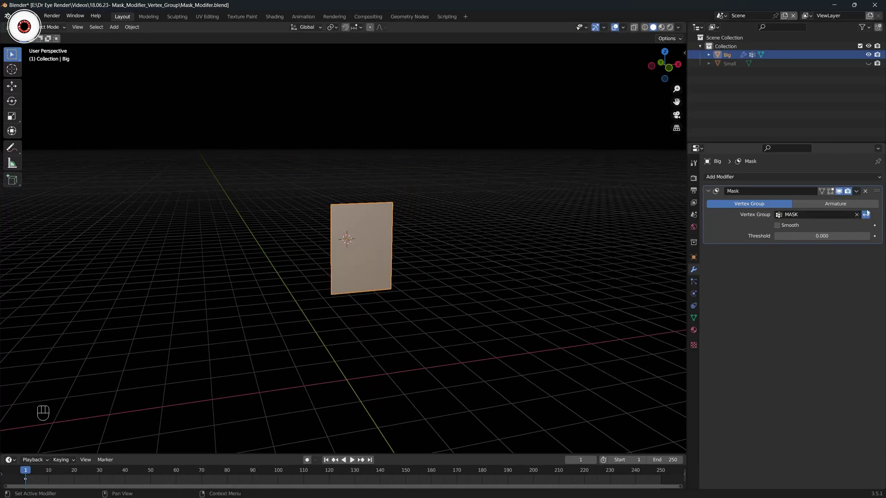
pyautogui.moveTo(507, 188); pyautogui.dragTo(501, 187)
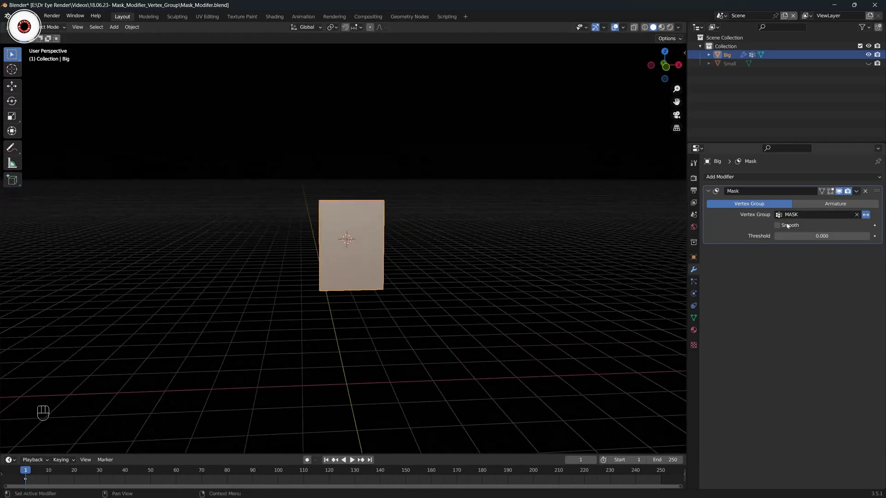
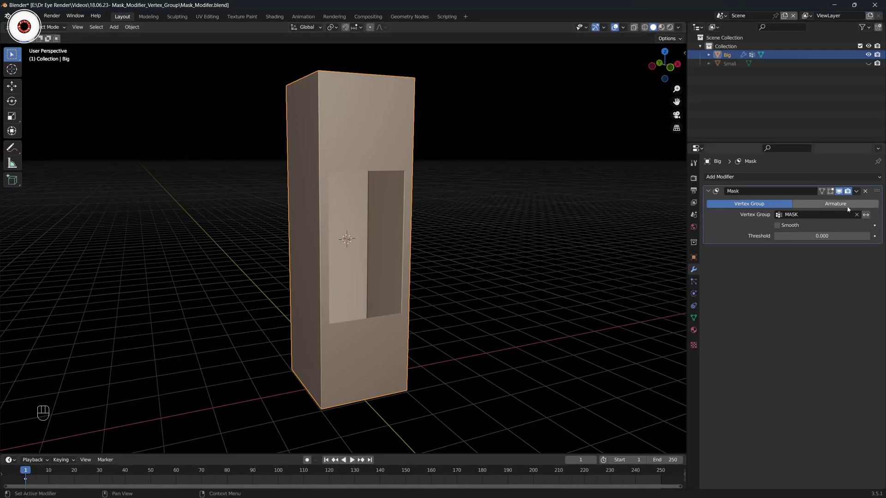
# Toggle Invert on the Mask modifier again to compare the hidden and kept regions.
pyautogui.click(872, 219)
pyautogui.middleClick(441, 213)
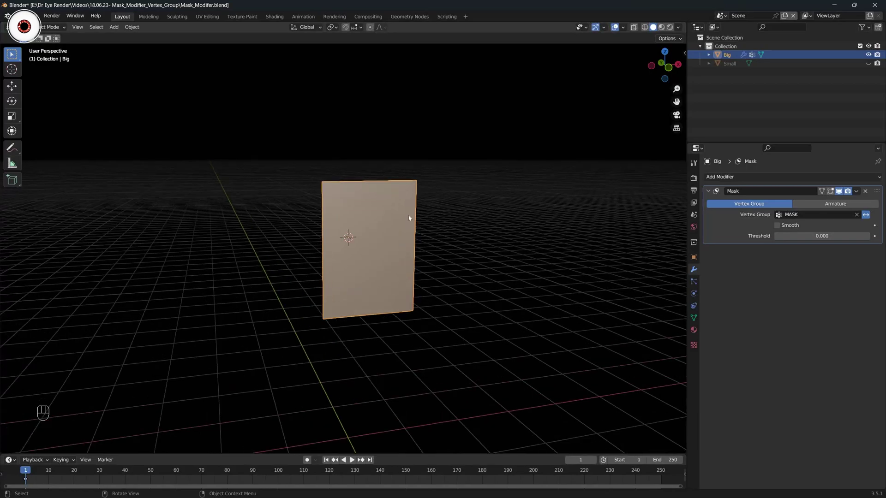
pyautogui.click(872, 216)
pyautogui.click(872, 217)
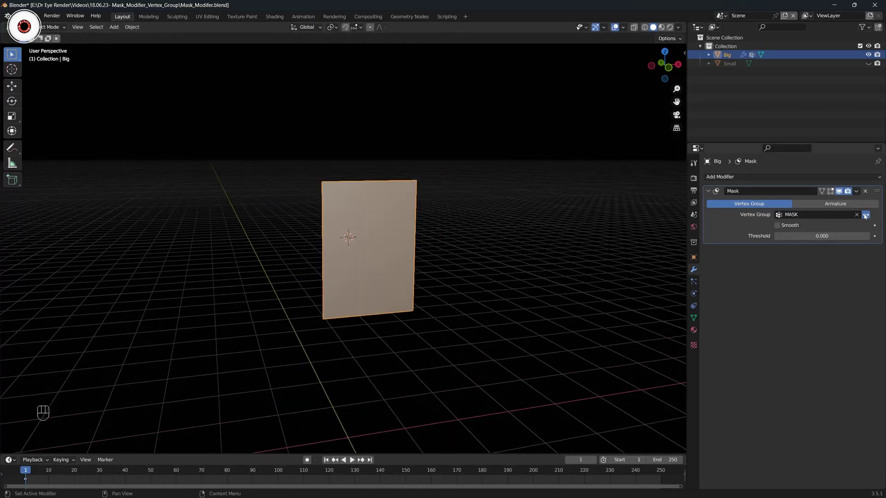
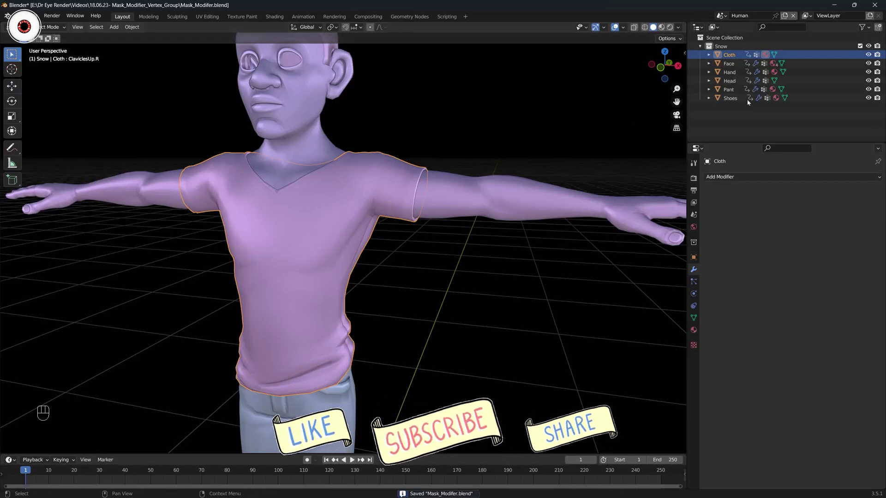
# Hide the Cloth shirt and edit the Hand body mesh to see its mask group.
pyautogui.click(868, 56)
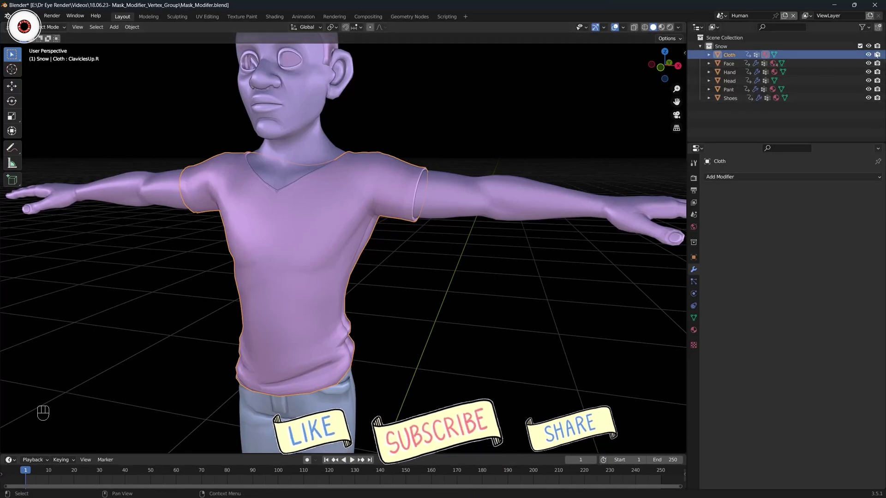
pyautogui.click(871, 57)
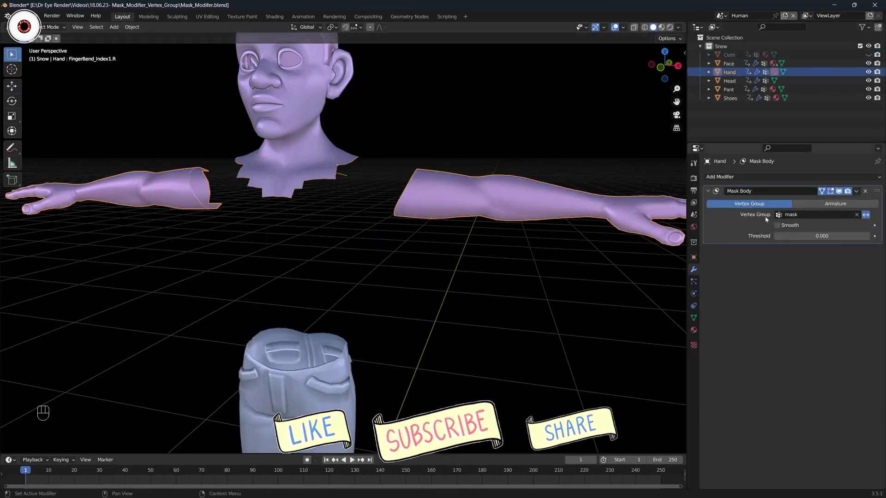
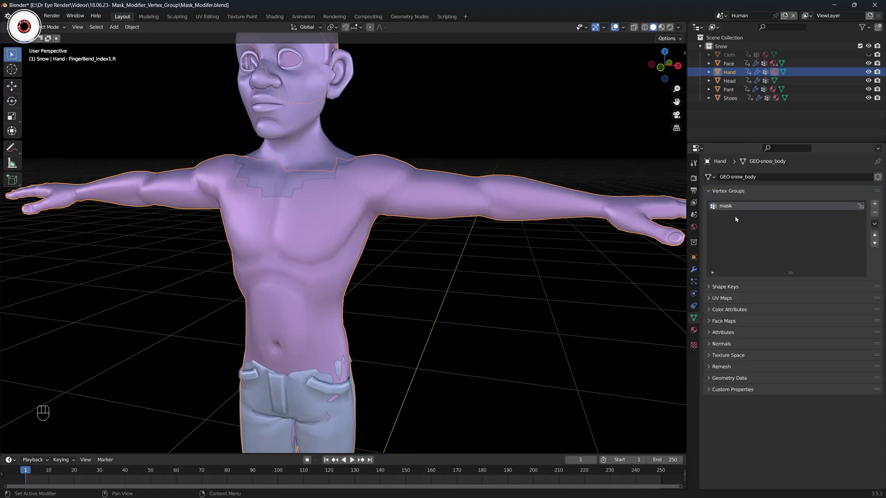
pyautogui.press('Tab')
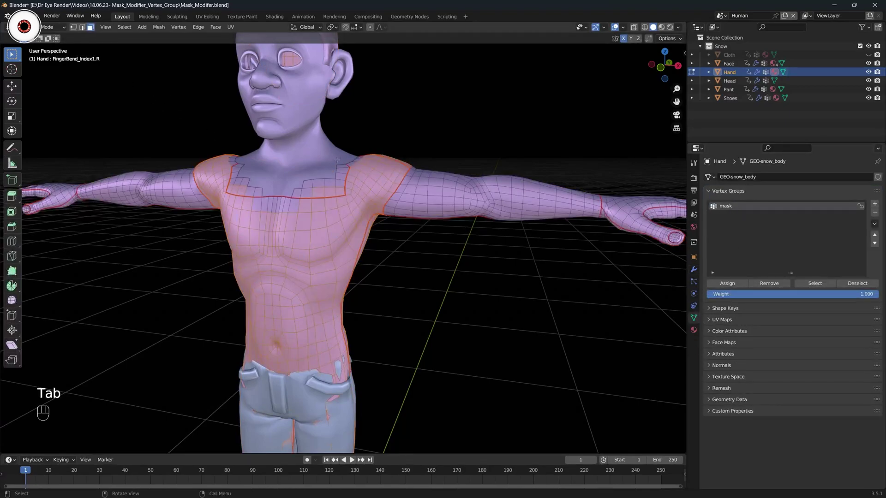
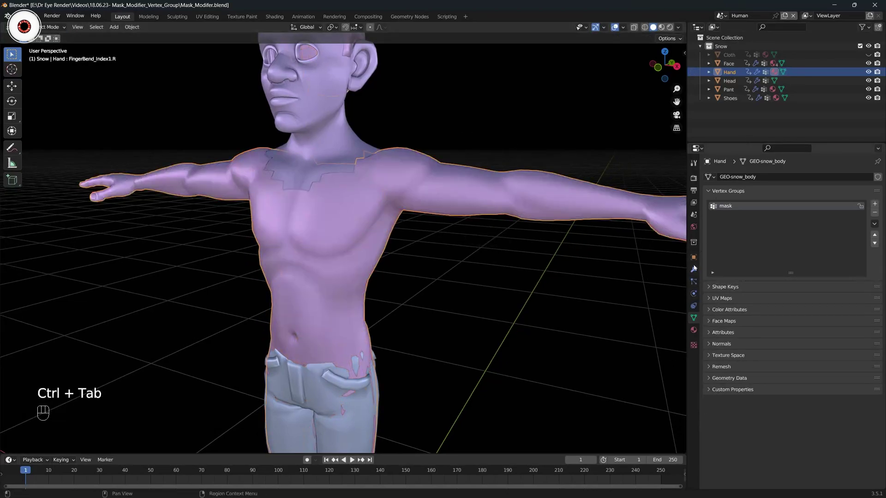
# Show the Hand body's Mask Body modifier settings and inspect the masked character up close.
pyautogui.click(840, 193)
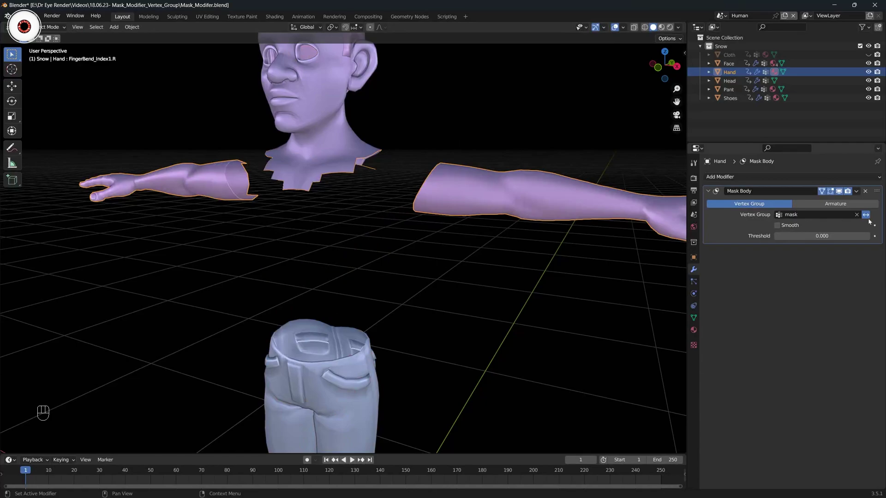
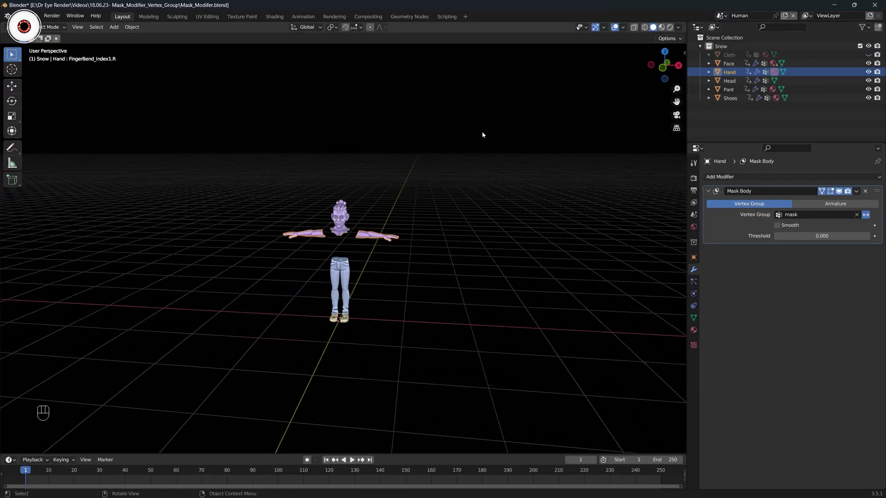
pyautogui.doubleClick(452, 146)
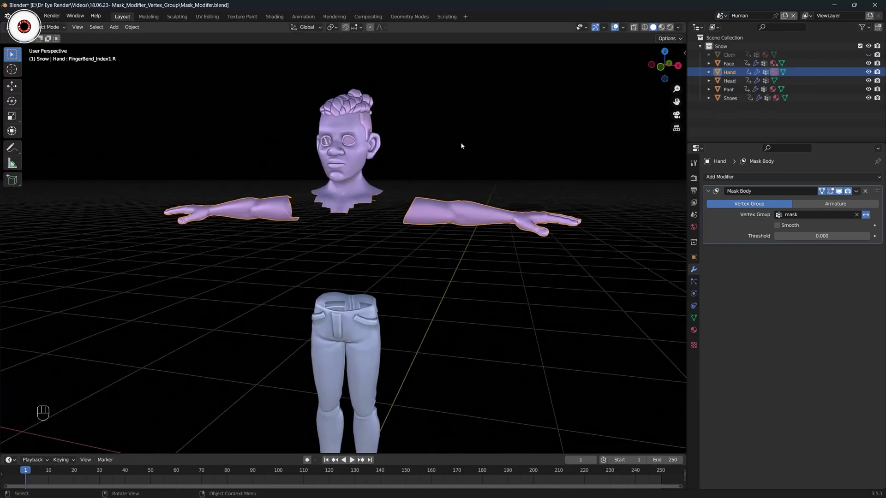
pyautogui.middleClick(497, 165)
pyautogui.middleClick(499, 164)
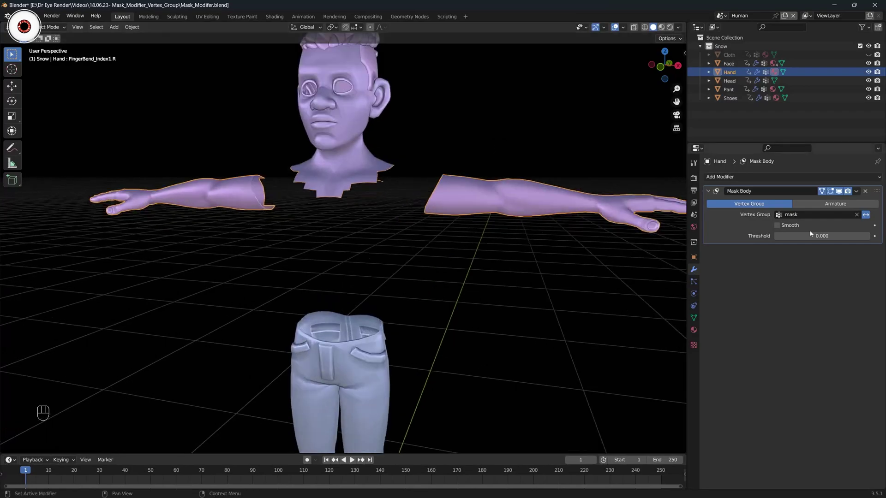
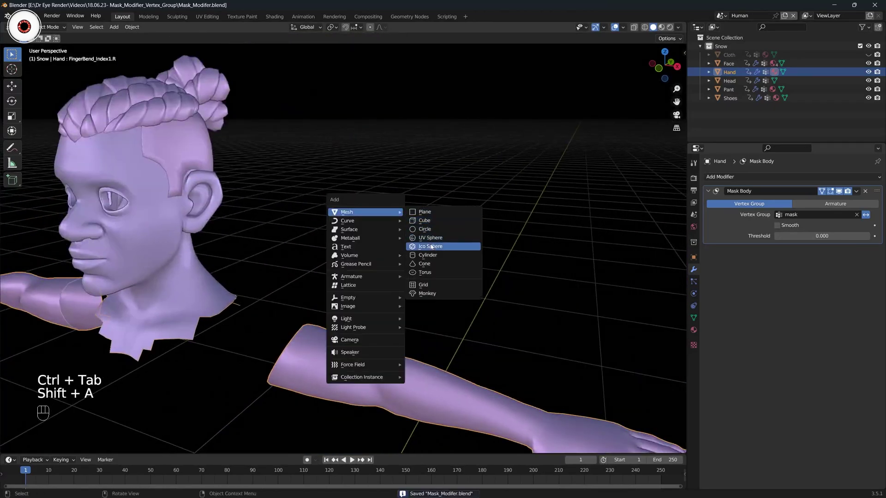
pyautogui.press('g')
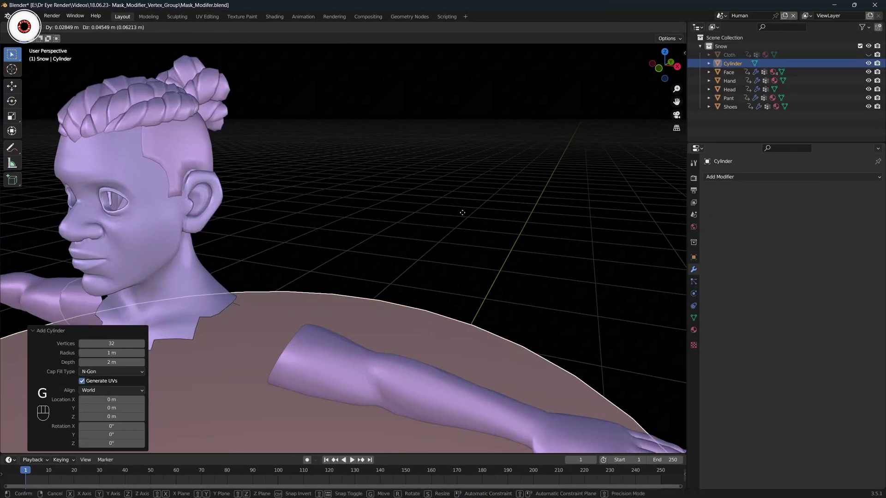
pyautogui.press('g')
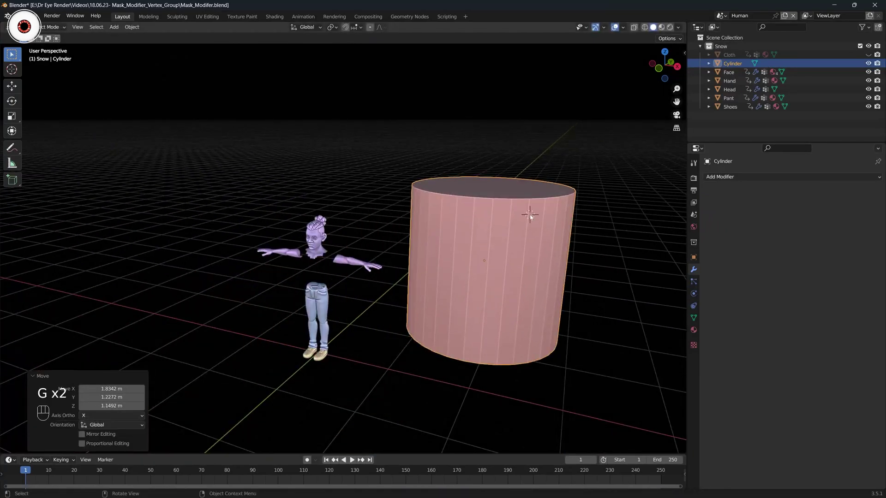
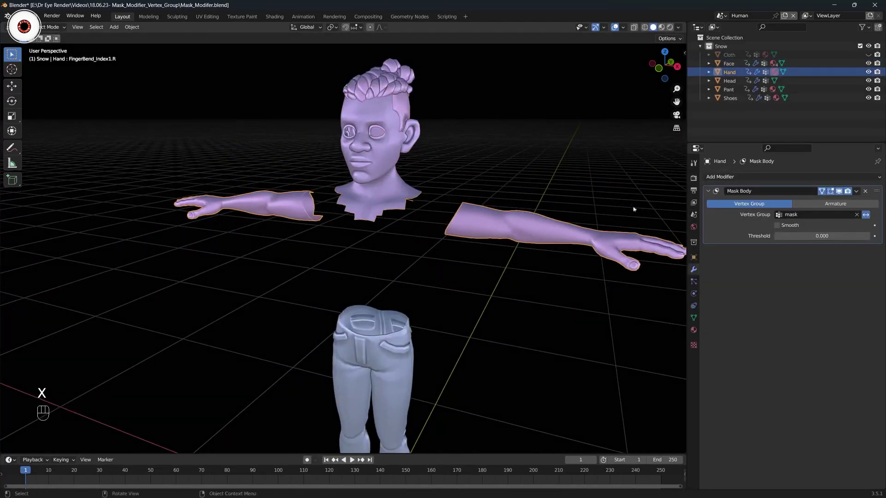
# Orbit around the character to inspect the masked body from all sides.
pyautogui.click(784, 227)
pyautogui.doubleClick(785, 227)
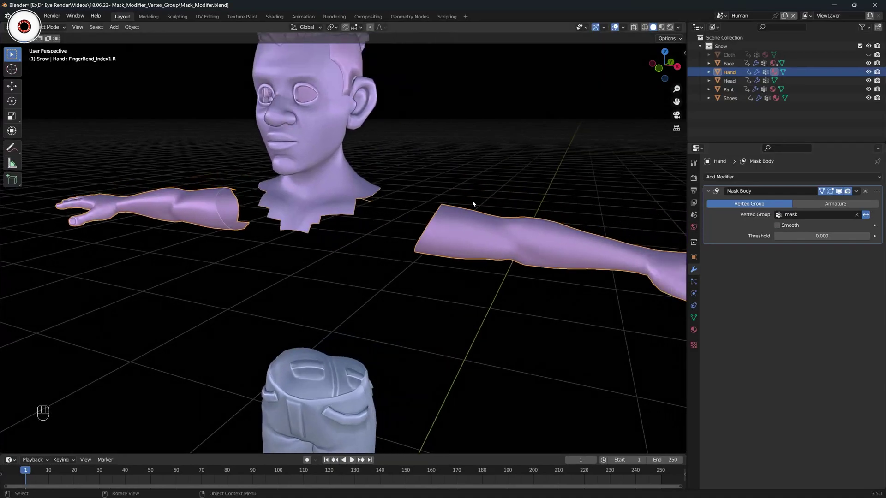
pyautogui.click(791, 228)
pyautogui.click(791, 229)
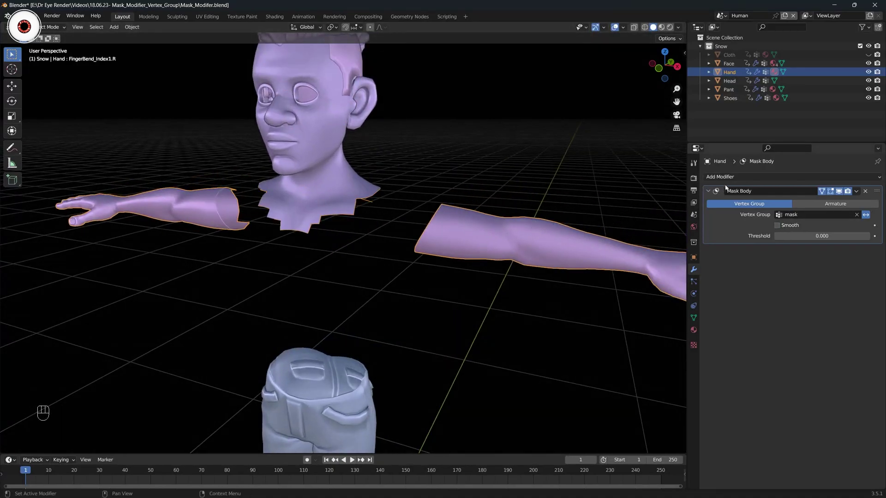
pyautogui.moveTo(739, 178); pyautogui.dragTo(549, 176)
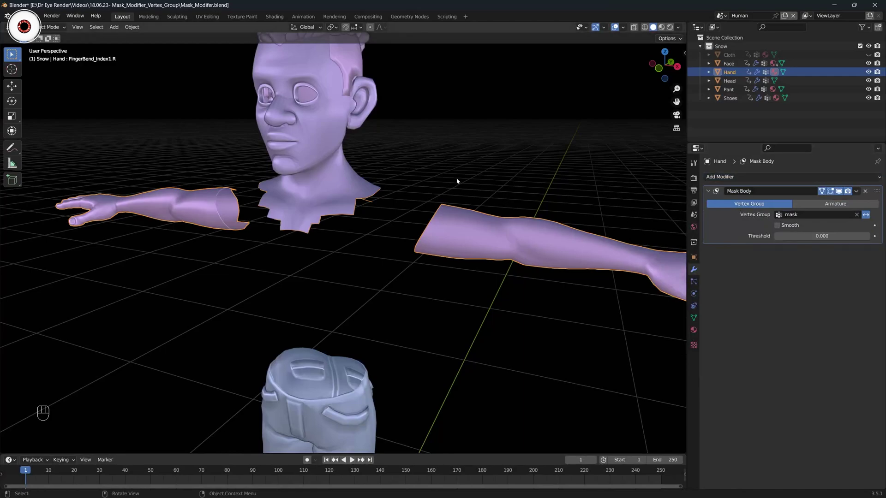
pyautogui.middleClick(460, 179)
pyautogui.middleClick(463, 178)
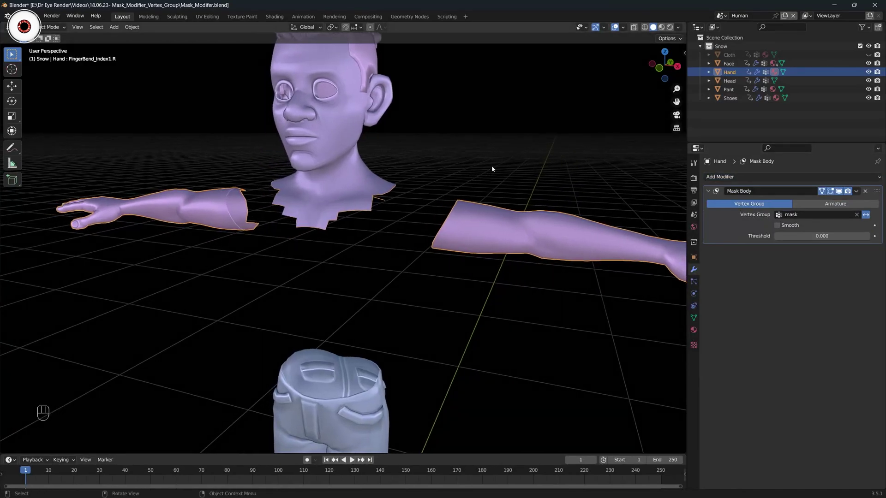
pyautogui.middleClick(489, 174)
pyautogui.middleClick(479, 177)
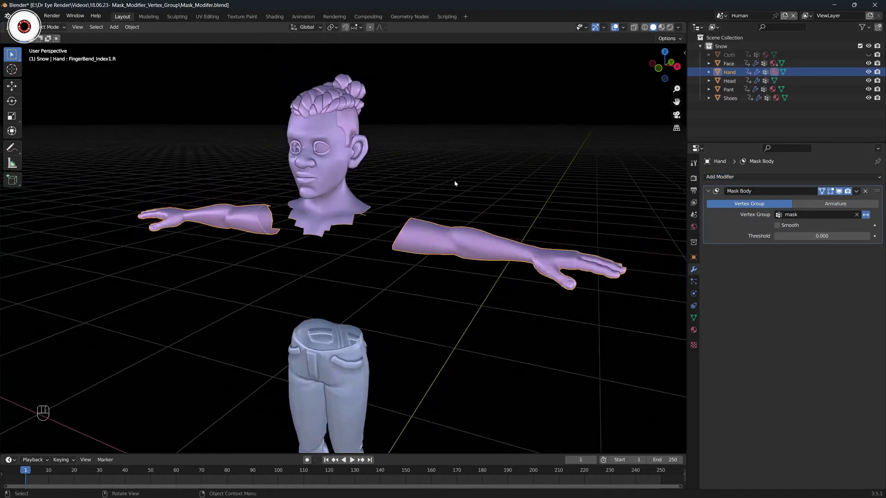
pyautogui.middleClick(458, 183)
pyautogui.middleClick(469, 176)
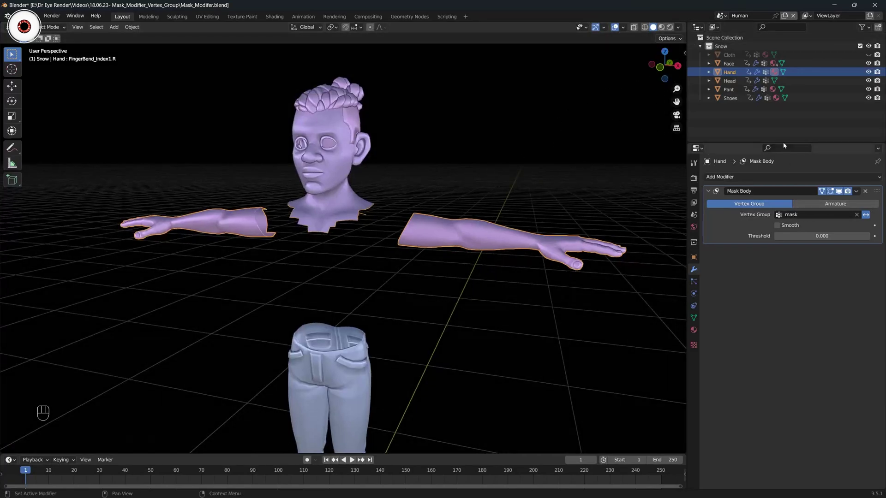
# Unhide the Cloth shirt so it covers the body's masked torso.
pyautogui.click(873, 57)
pyautogui.click(425, 155)
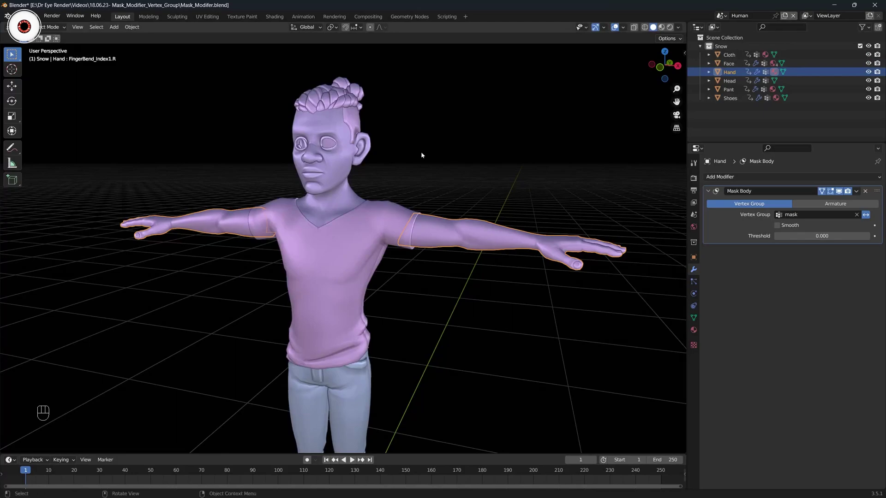